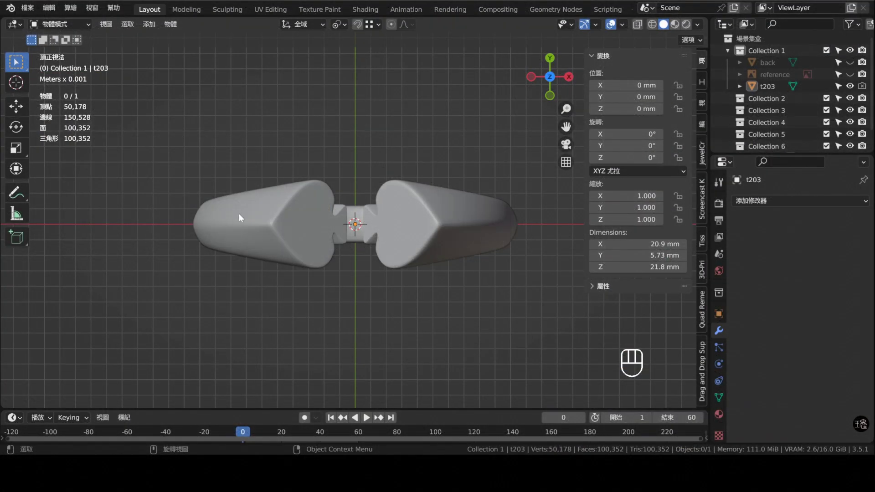
Orbit around the finished spade ring and settle on the front view.
left_click_drag(359, 284, 372, 182)
left_click_drag(325, 181, 171, 165)
key("KP_1")
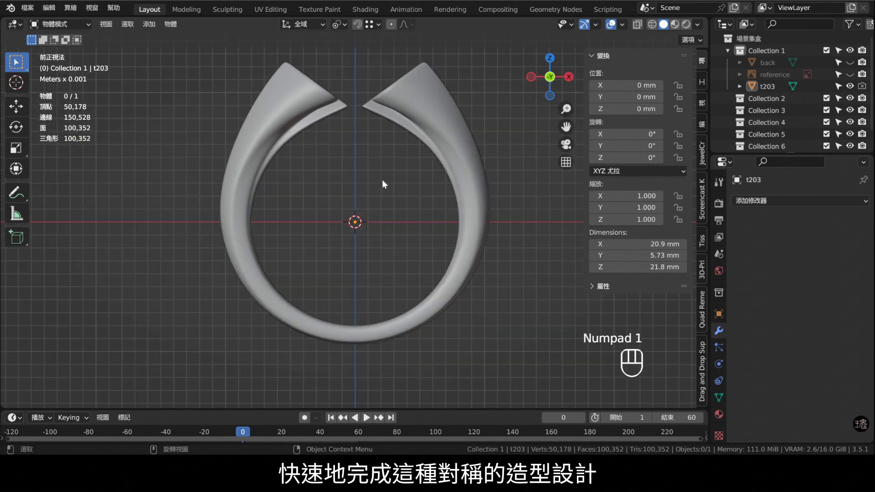
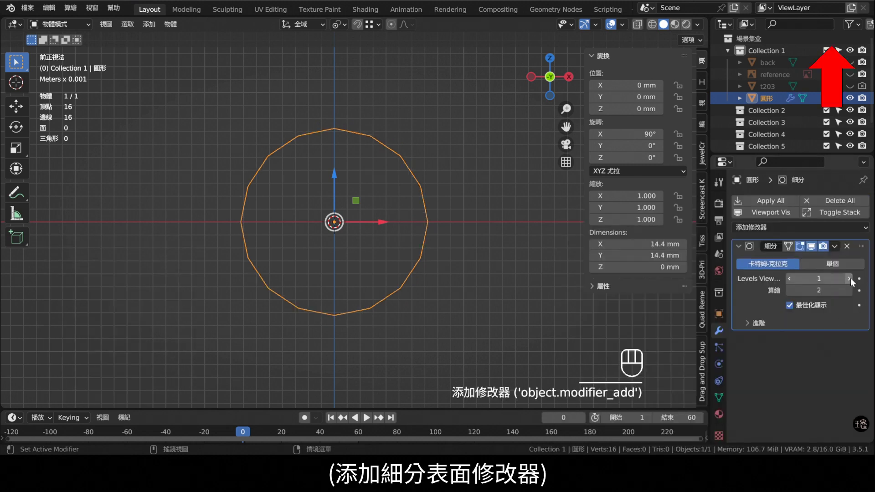
Raise the subdivision to level 4, apply rotation and scale, and select all circle vertices for editing.
double_click(853, 281)
left_click(853, 294)
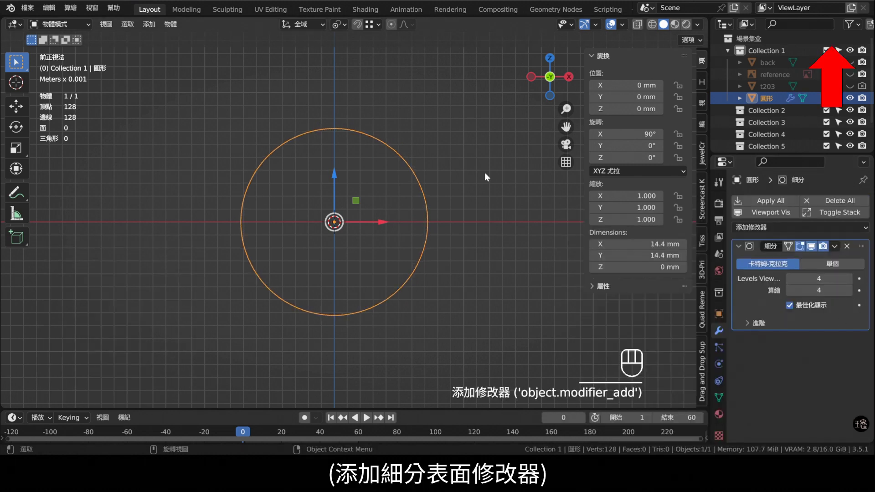
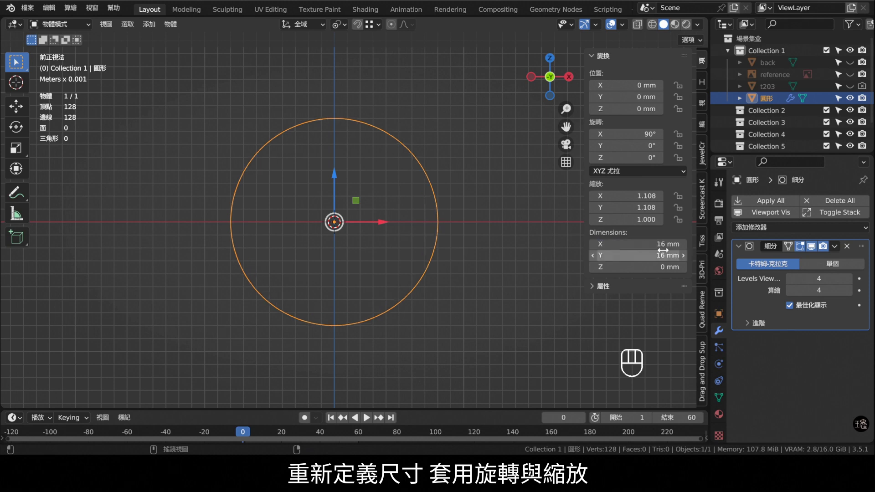
key("ctrl+a")
key("Tab")
left_click_drag(157, 81, 186, 120)
key("a")
key("ctrl+e")
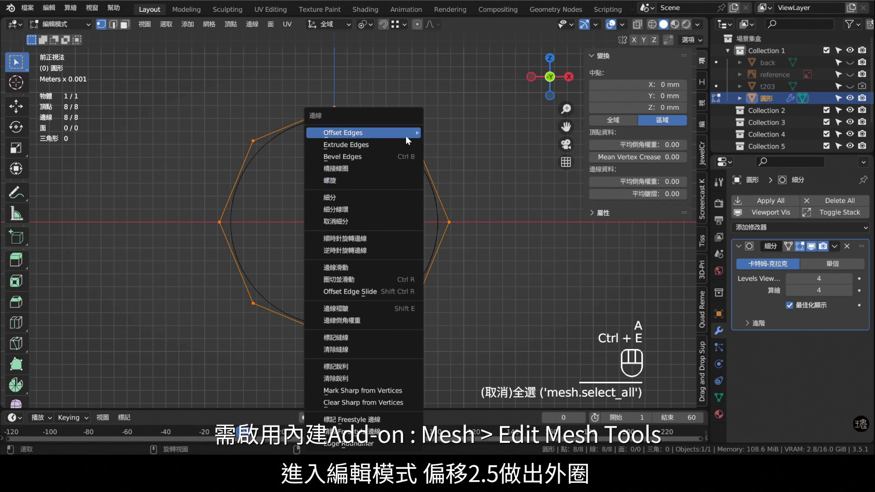
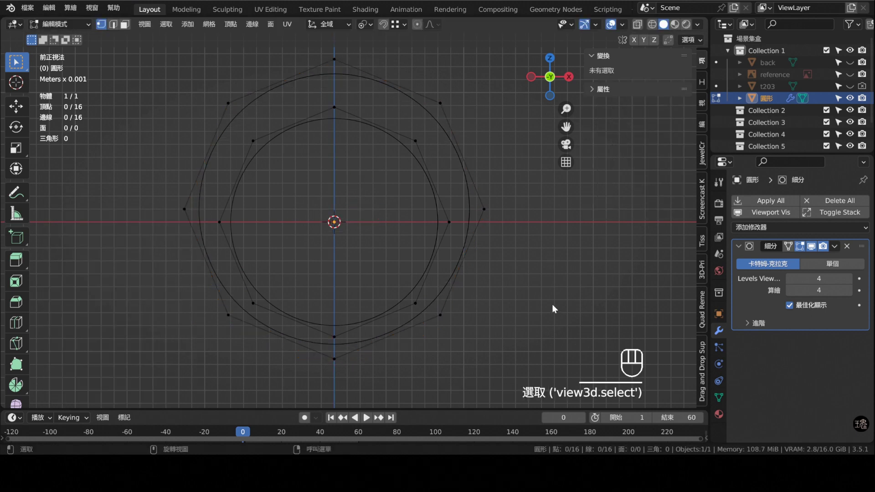
Delete the left half of both concentric loops.
left_click_drag(297, 330, 523, 215)
key("x")
type("刪除刪除刪除")
key("Delete")
type("刪除")
Add an X-axis Mirror modifier above the subdivision and return to Object Mode in side view.
left_click(700, 365)
left_click_drag(862, 341, 858, 222)
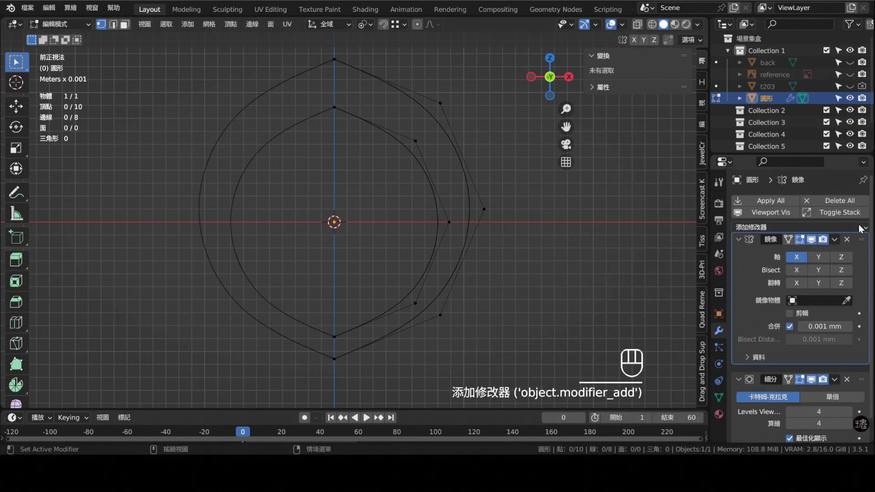
left_click(342, 155)
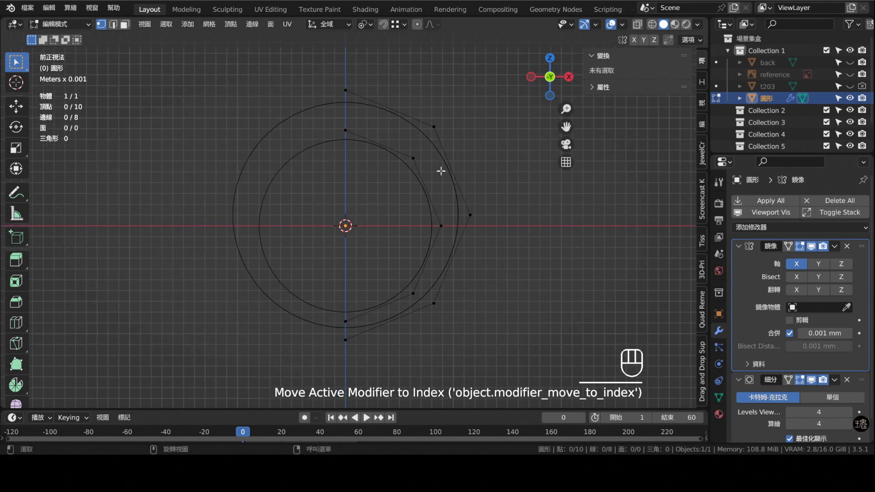
key("Tab")
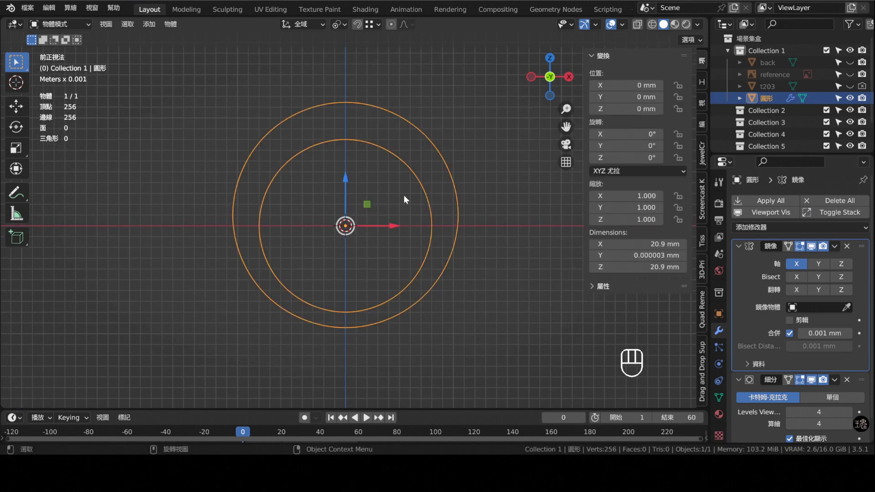
key("KP_3")
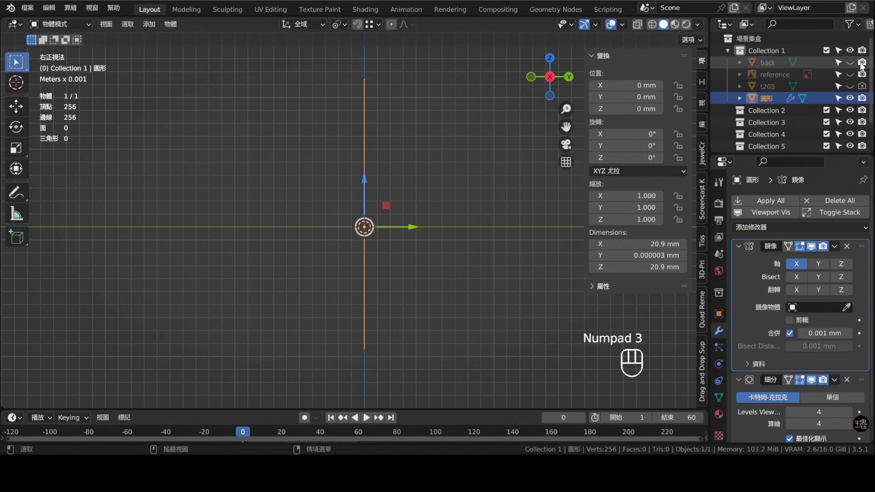
Show the spade reference image and zoom the side view onto it.
left_click(857, 76)
left_click_drag(427, 277, 370, 263)
middle_click(370, 263)
left_click_drag(361, 188, 388, 173)
Add a plane and merge its vertices into a single centre vertex.
key("shift+a")
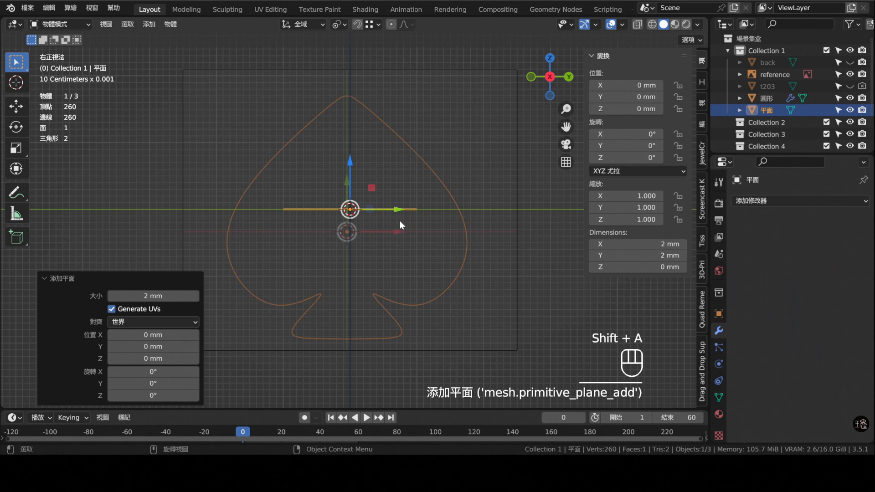
key("Tab")
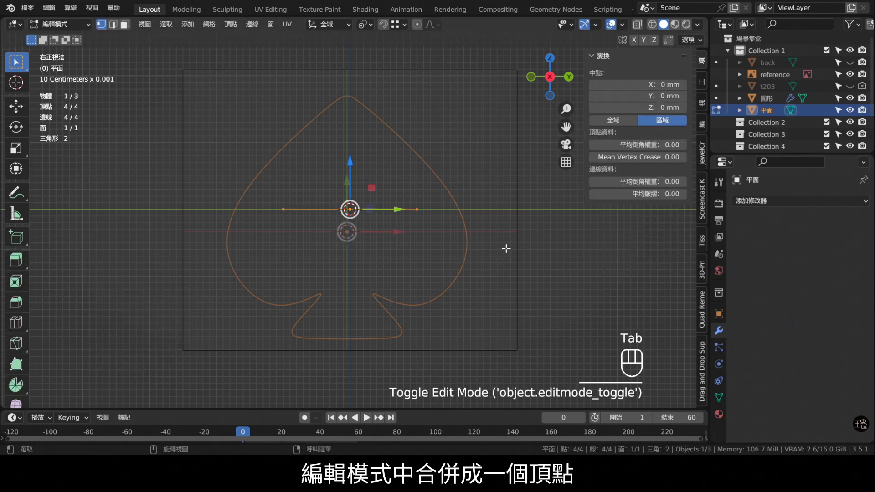
key("m")
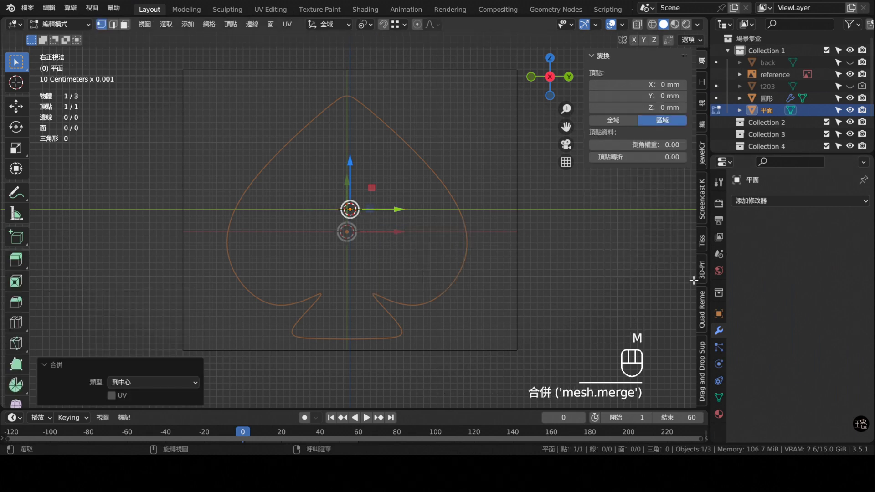
type("合併合併")
left_click_drag(675, 338, 812, 268)
left_click(802, 266)
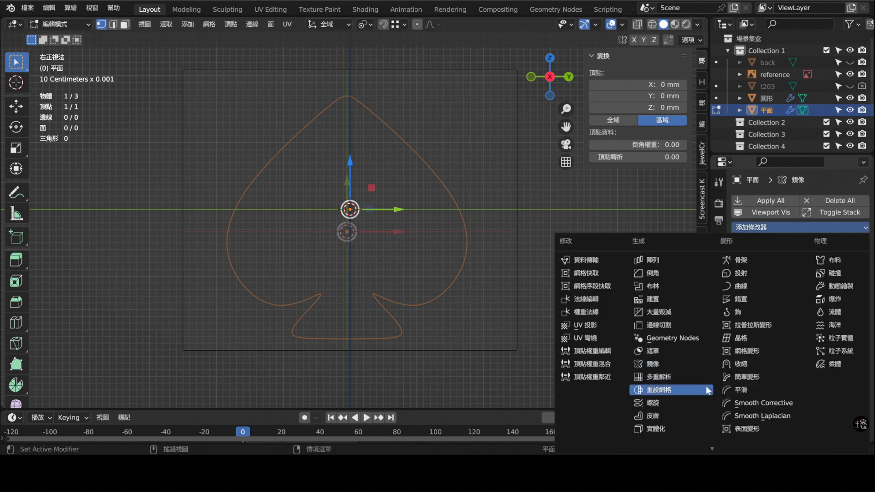
Give the vertex a Mirror modifier across the Y axis with clipping.
left_click(690, 402)
left_click(852, 393)
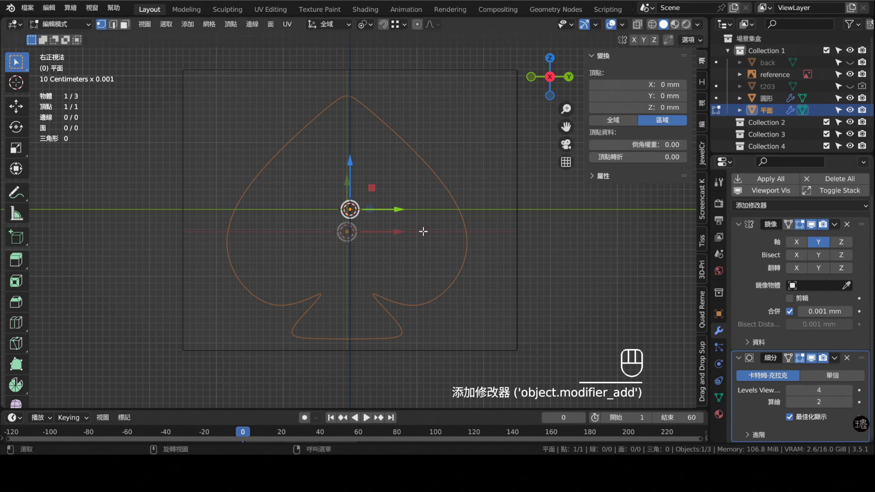
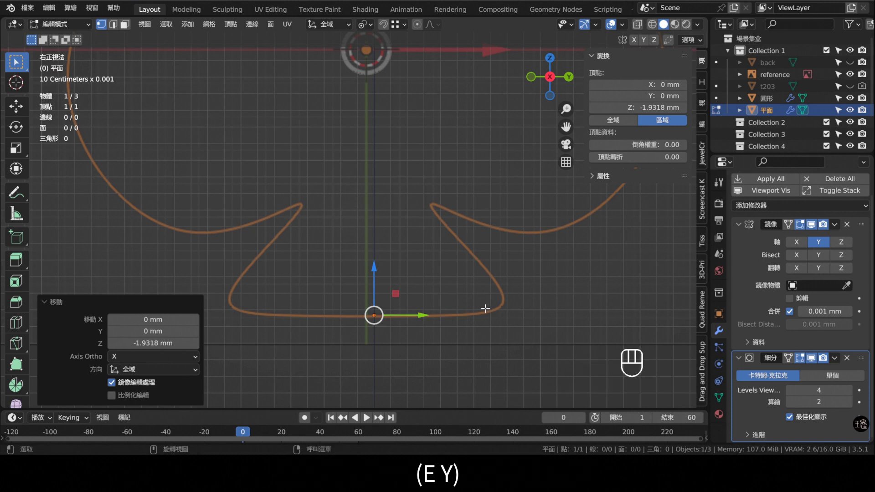
Extrude and place vertices along the reference to trace the spade outline, then finish editing.
key("e")
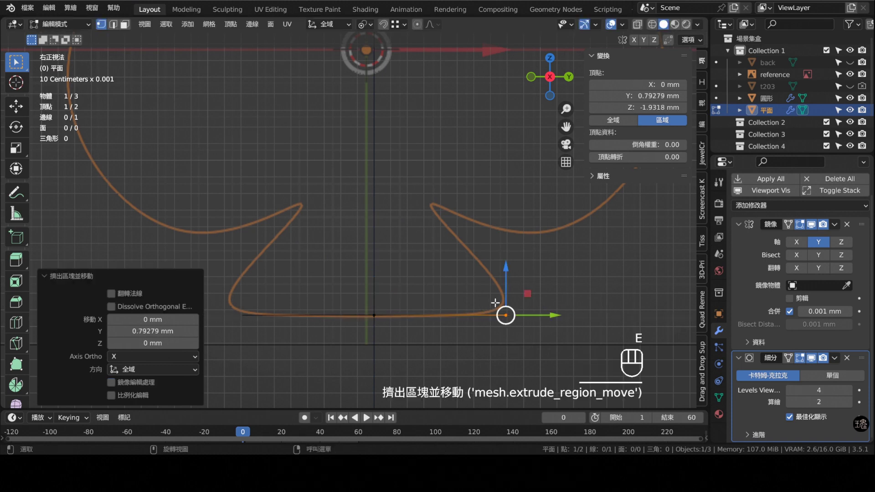
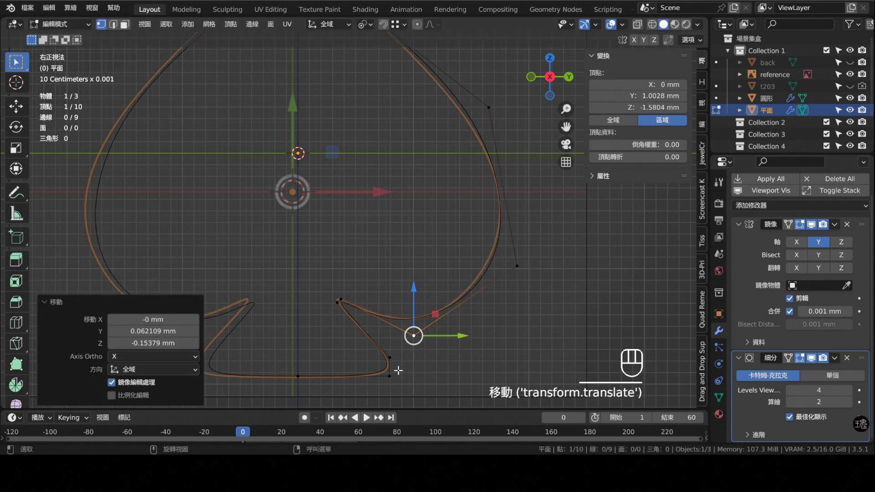
left_click(389, 358)
left_click(408, 367)
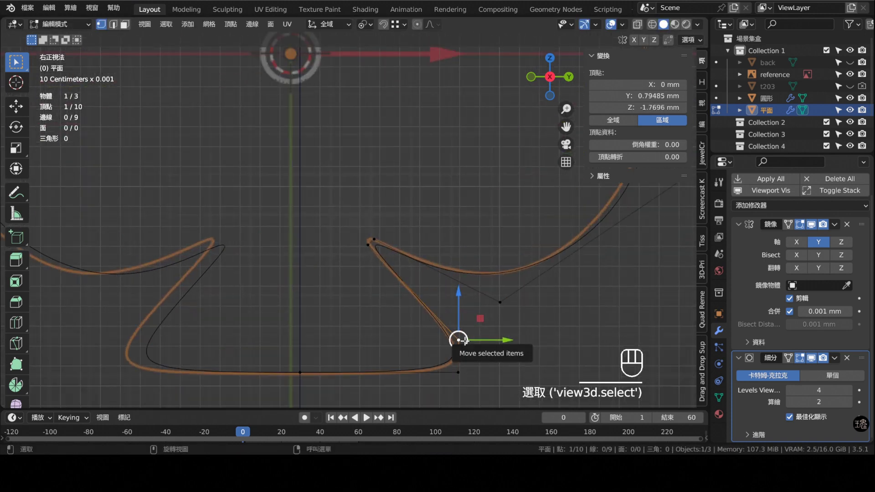
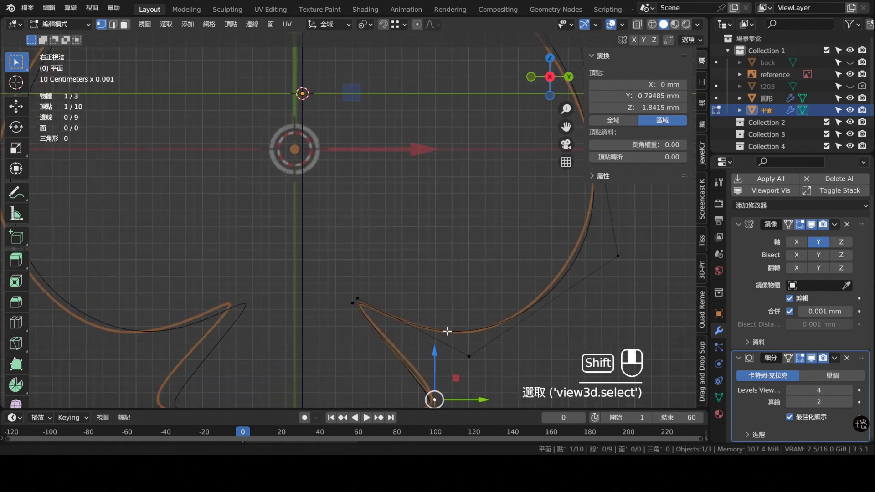
left_click(433, 366)
left_click(466, 356)
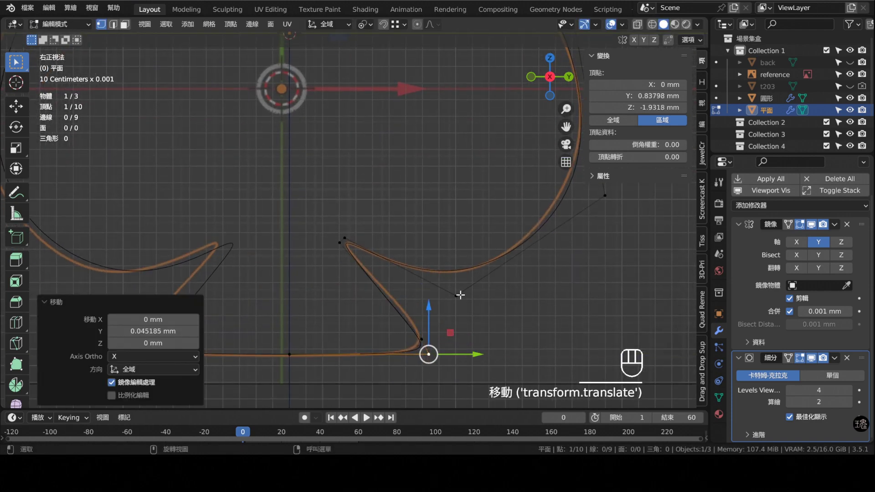
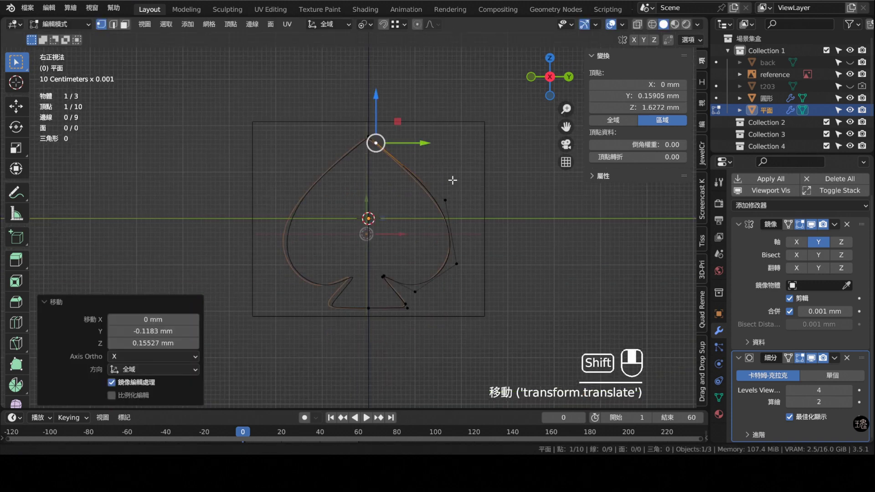
key("Tab")
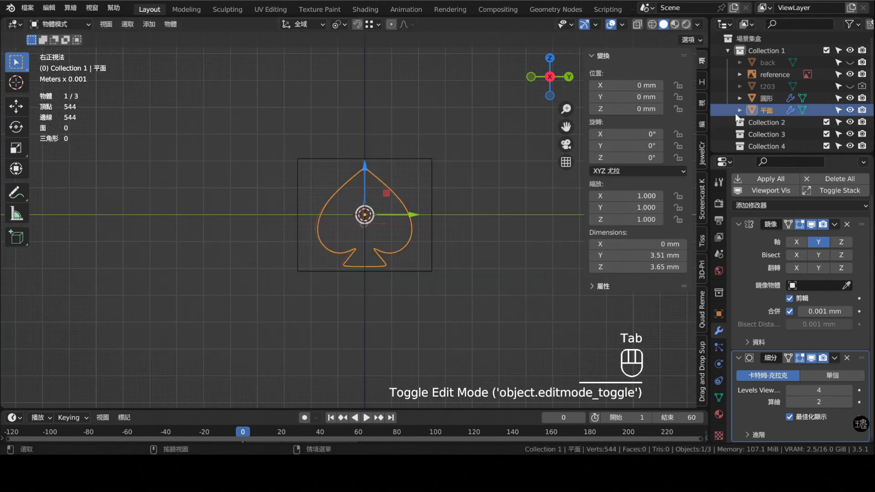
Hide the reference image and move the spade up to the top of the ring in front view.
left_click(855, 81)
left_click(865, 77)
key("KP_1")
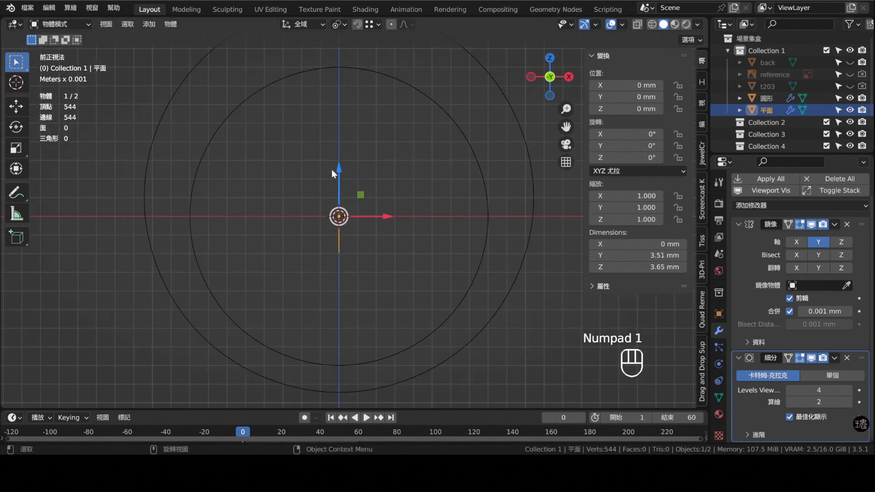
left_click_drag(349, 195, 357, 245)
left_click_drag(353, 243, 389, 98)
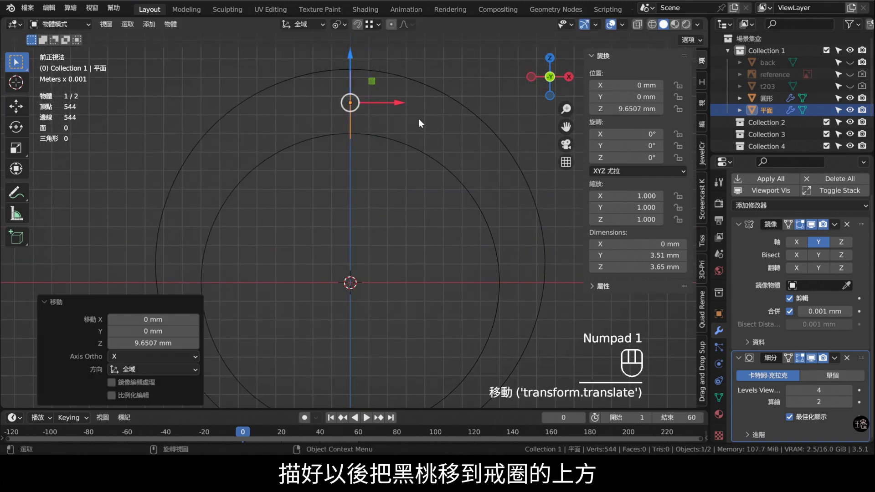
Check the placement, select the spade and the ring, and join them into one object.
key("KP_3")
left_click(421, 135)
left_click(359, 186)
left_click_drag(387, 246, 382, 263)
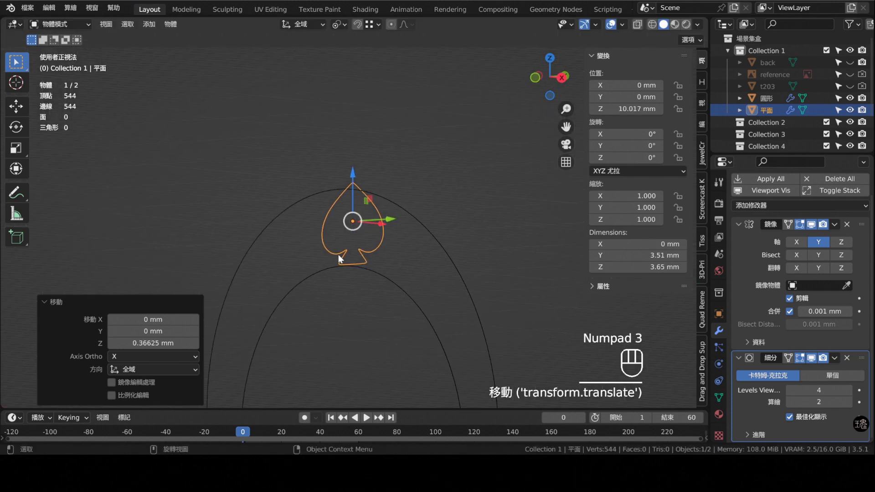
left_click(354, 175)
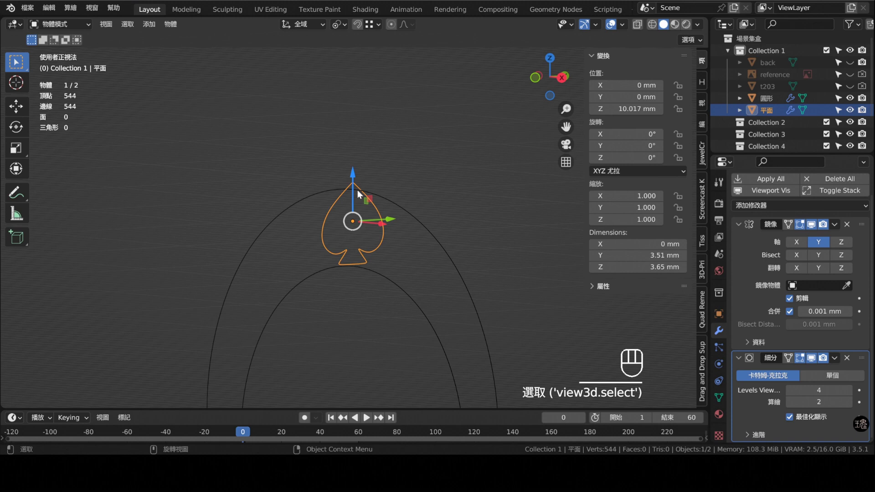
left_click_drag(409, 214, 440, 265)
key("ctrl+j")
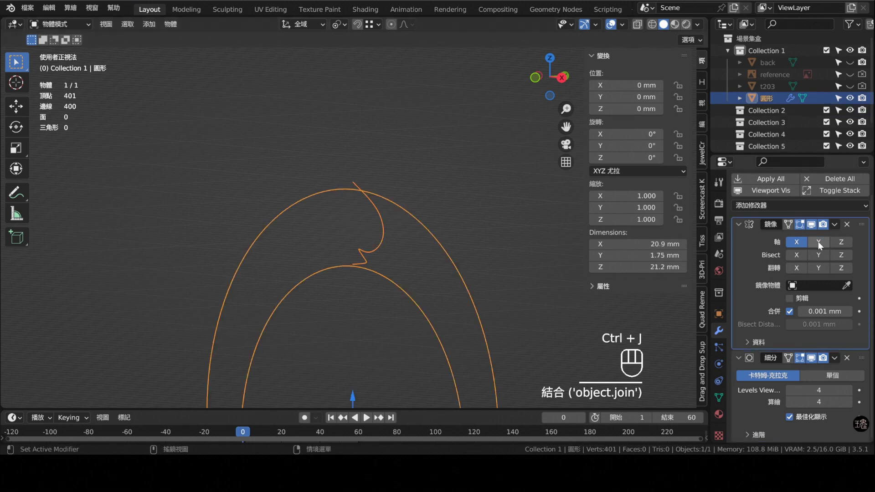
Mirror the joined ring across Y too and select the spade-half vertices in front view.
left_click(822, 244)
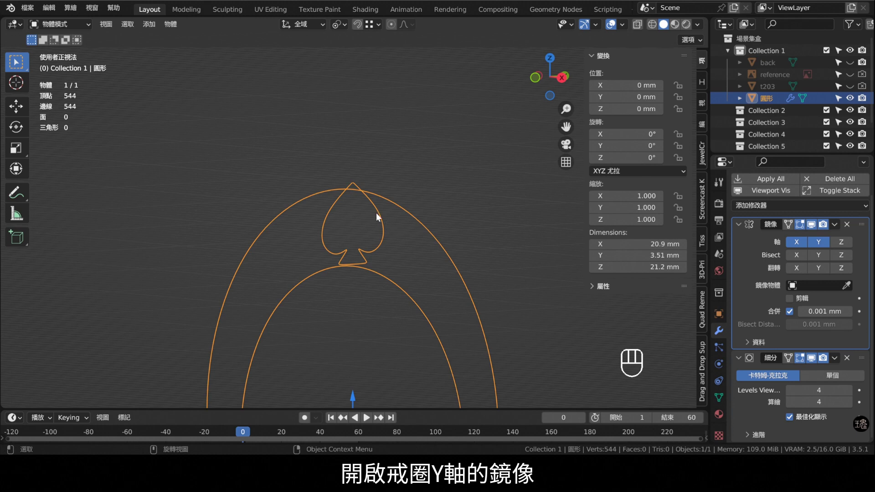
left_click(376, 216)
key("Tab")
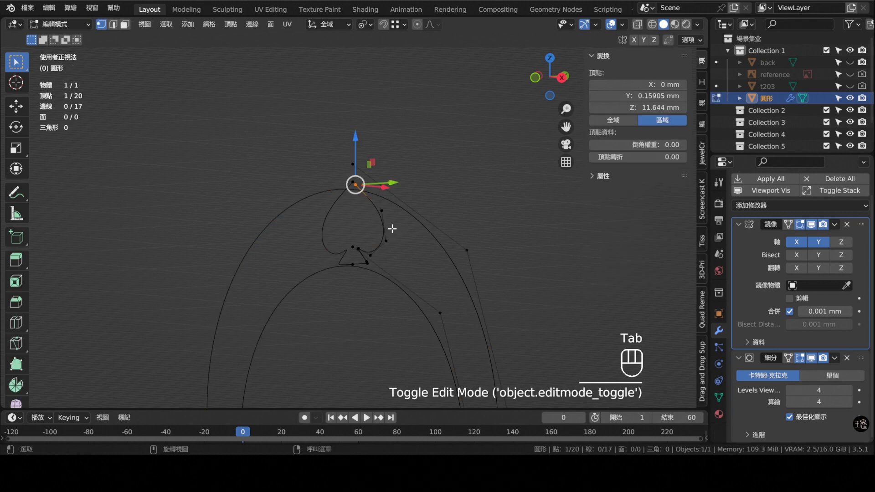
key("KP_1")
middle_click(383, 207)
left_click_drag(383, 216, 340, 208)
left_click(401, 194)
left_click_drag(389, 245, 356, 254)
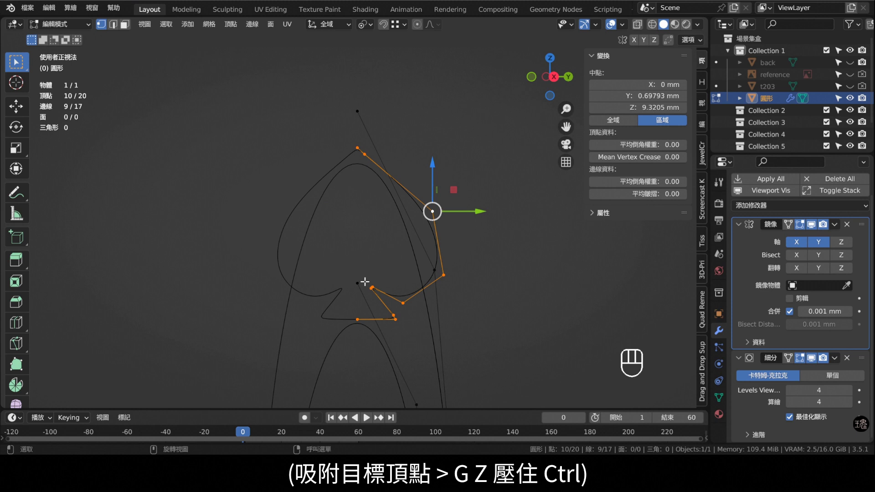
Move the spade half up along Z, snapping its tip toward the ring's top vertex.
key("g")
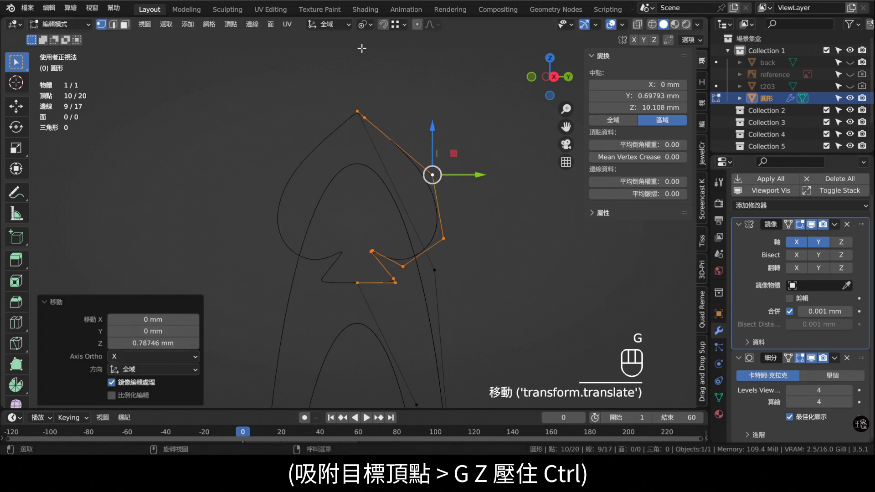
left_click_drag(371, 25, 392, 71)
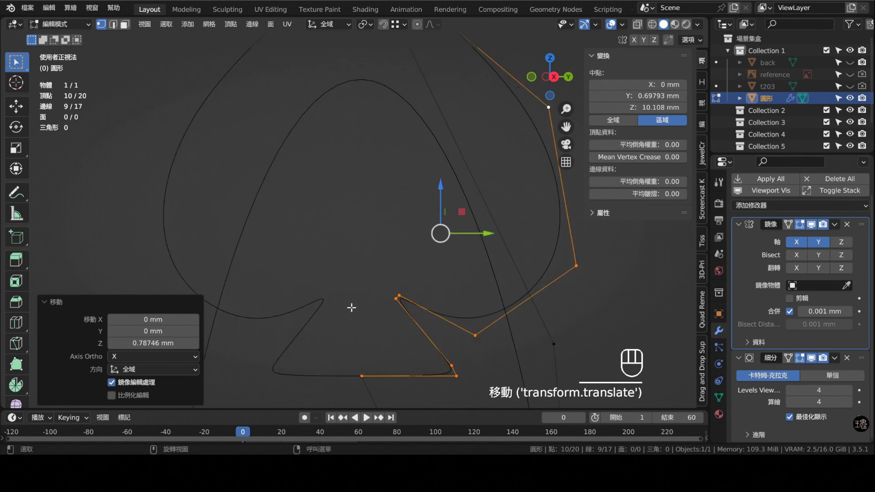
left_click_drag(377, 331, 378, 239)
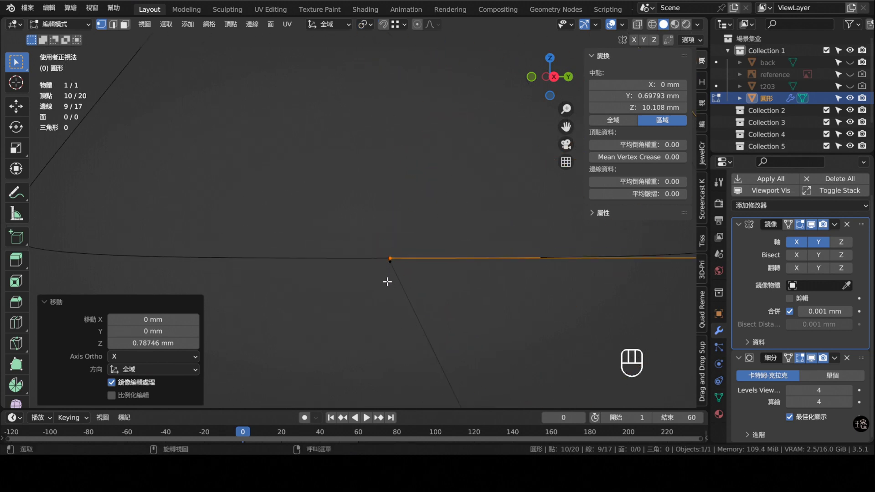
key("g")
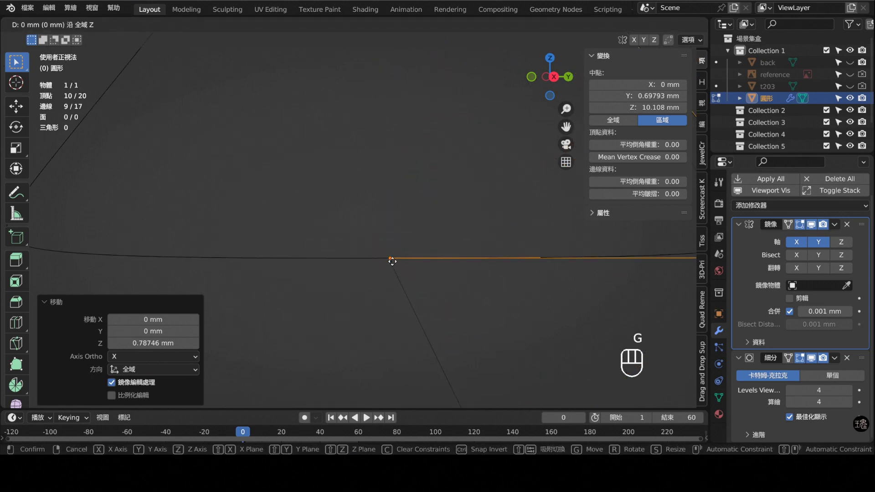
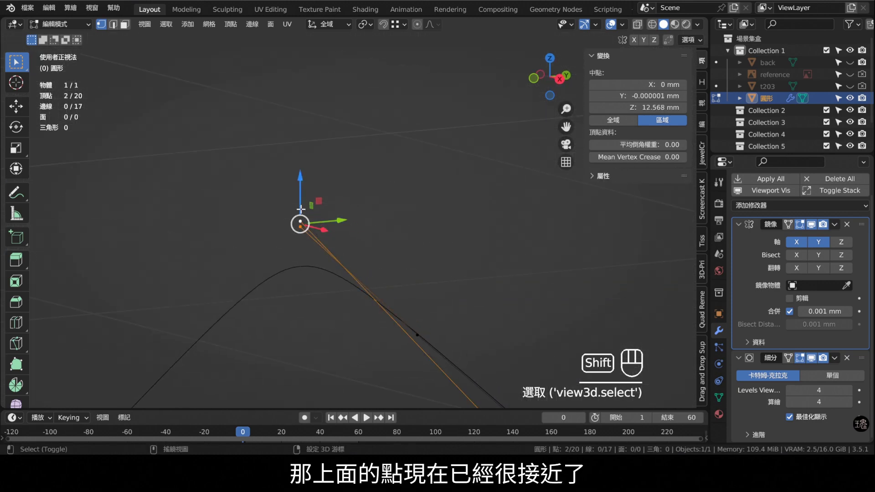
Select every outline vertex and merge the overlapping points by distance.
key("m")
middle_click(382, 272)
middle_click(383, 273)
key("a")
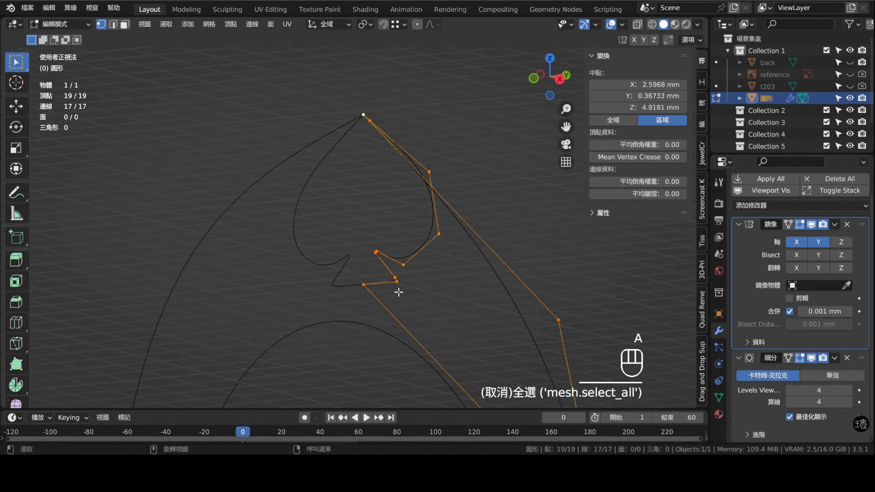
key("m")
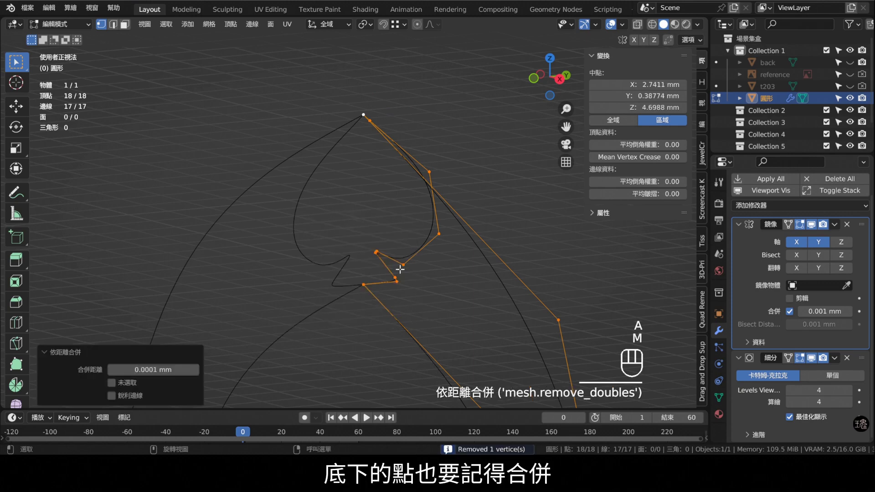
Nudge the tip vertex onto the centre line and orbit to inspect the completed upper outline.
left_click_drag(394, 204, 350, 195)
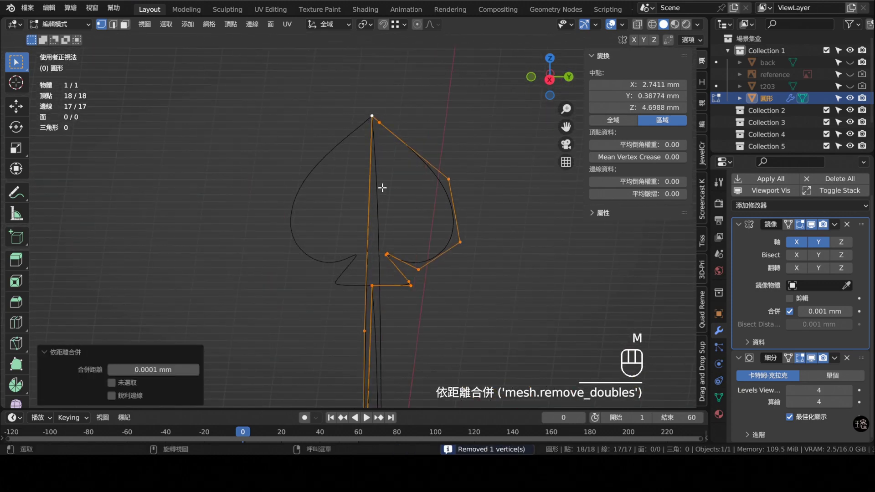
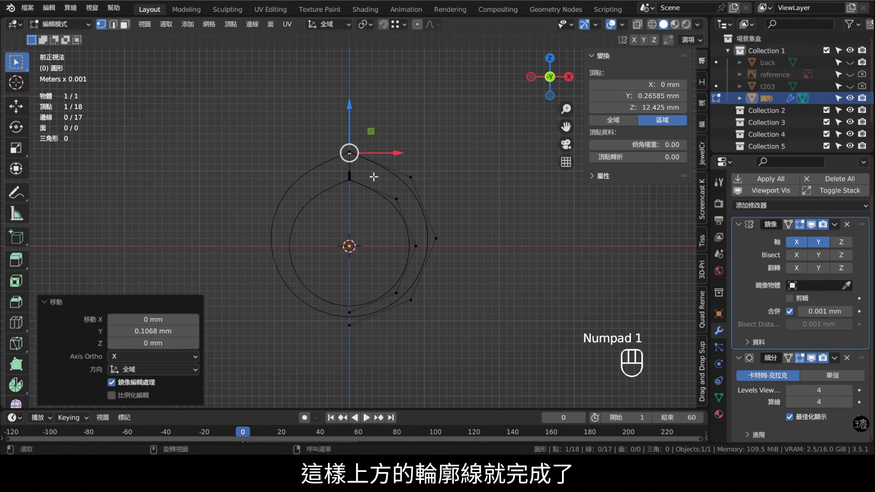
left_click_drag(401, 208, 322, 214)
left_click_drag(386, 148, 388, 199)
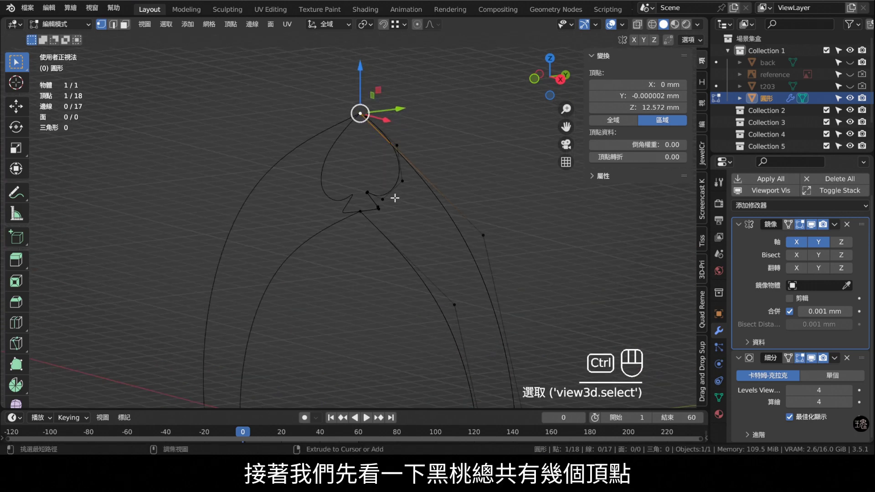
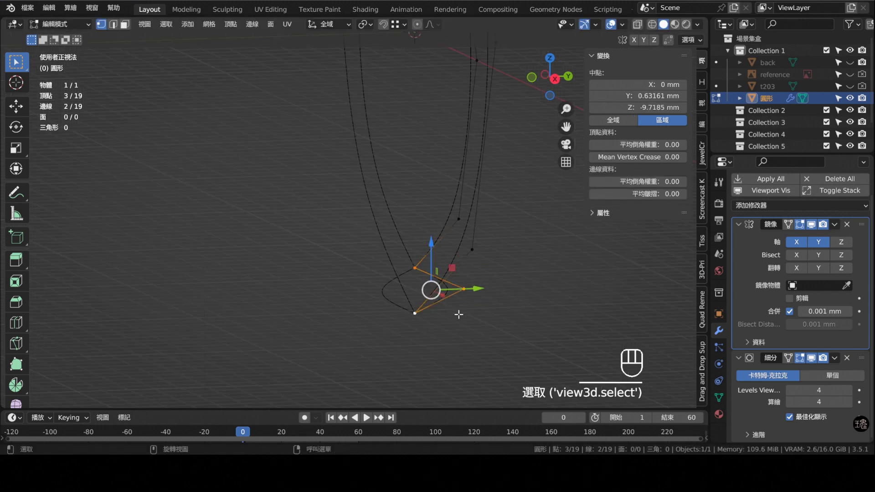
Subdivide the bottom edges with 4 cuts and dissolve the extra middle vertex.
key("KP_3")
left_click_drag(516, 232, 500, 187)
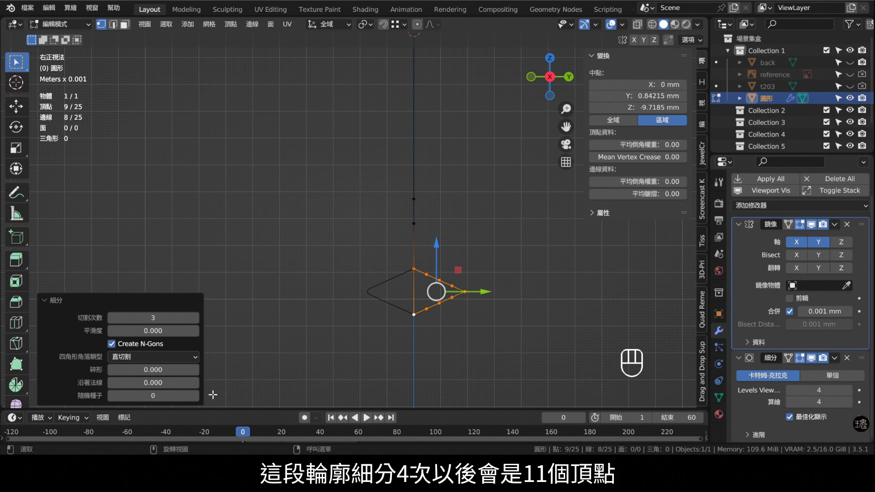
left_click(200, 324)
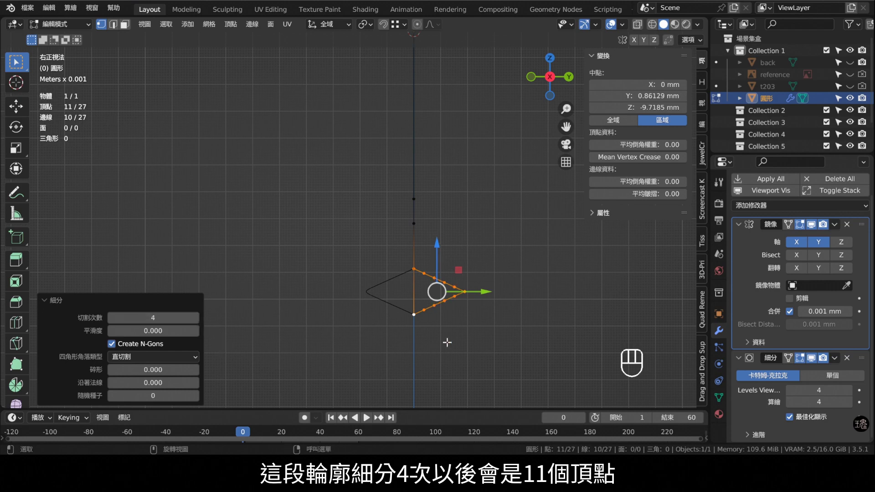
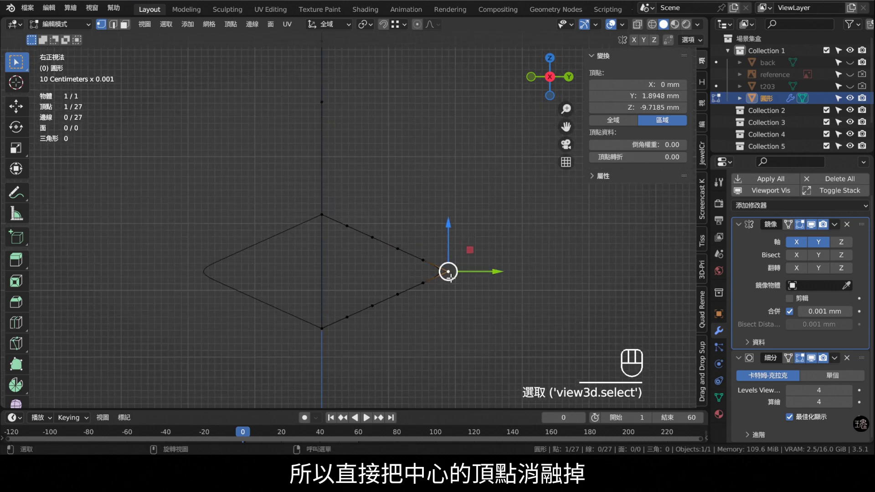
key("x")
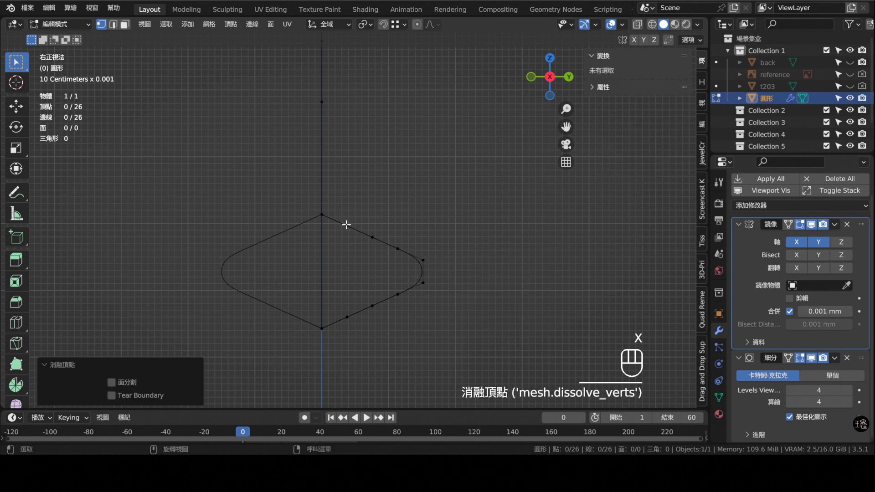
Scale the slanted edge's points to 0 on Z about the active corner, flattening it into a straight line.
left_click(393, 239)
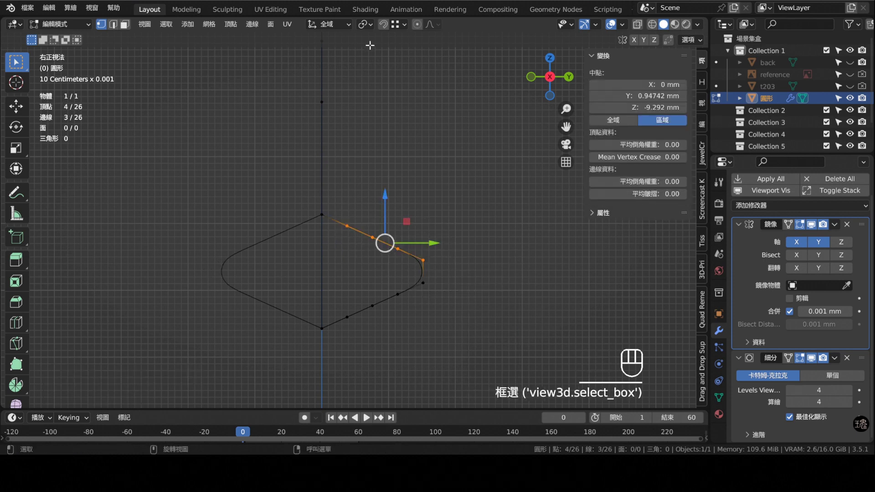
left_click_drag(371, 23, 393, 89)
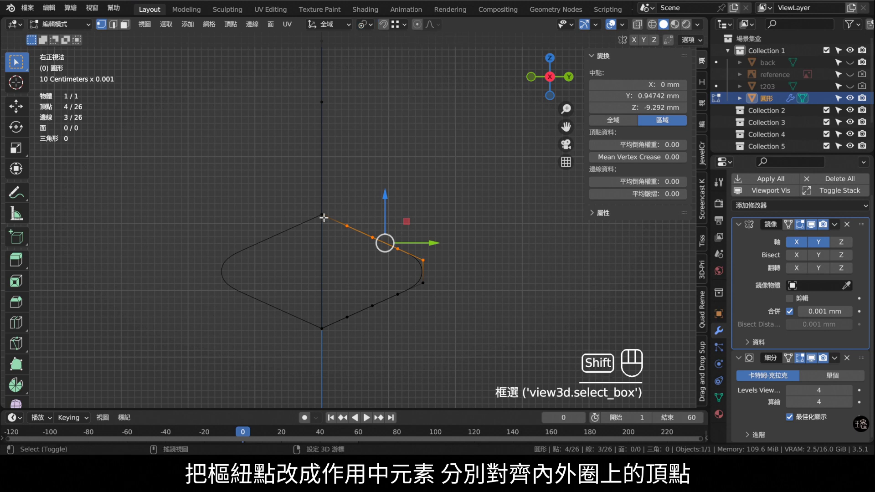
key("s")
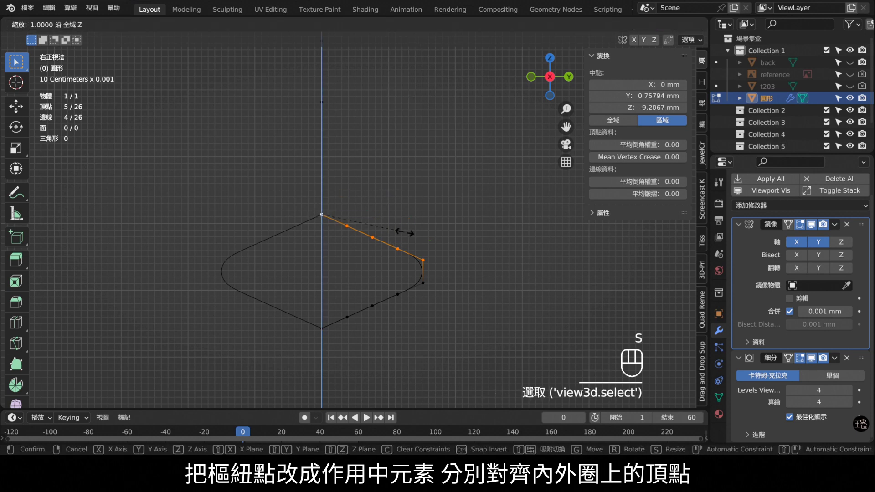
left_click(371, 283)
key("s")
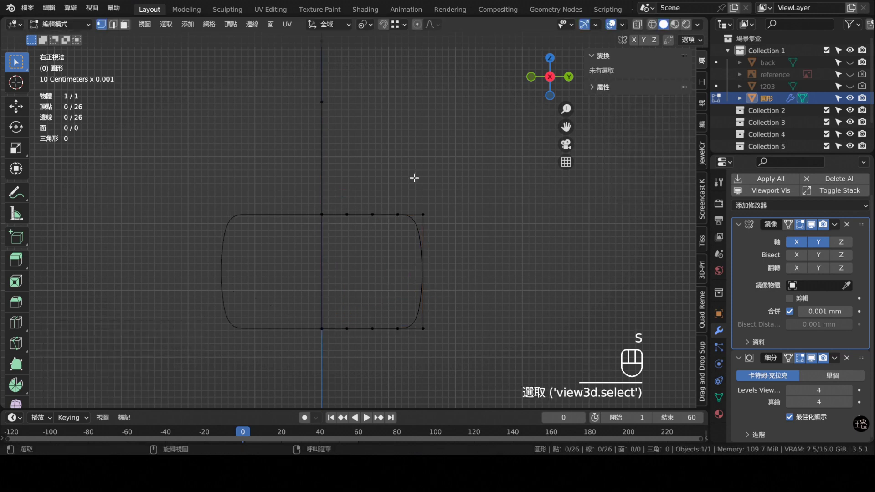
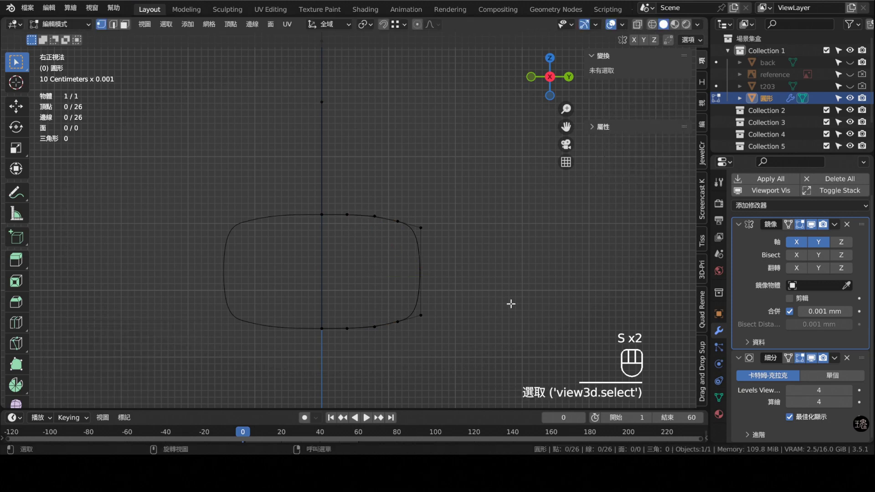
With the inner-ring vertex as active pivot, rotate and scale the lower points onto it and merge by distance to 34 vertices.
left_click(481, 296)
key("KP_1")
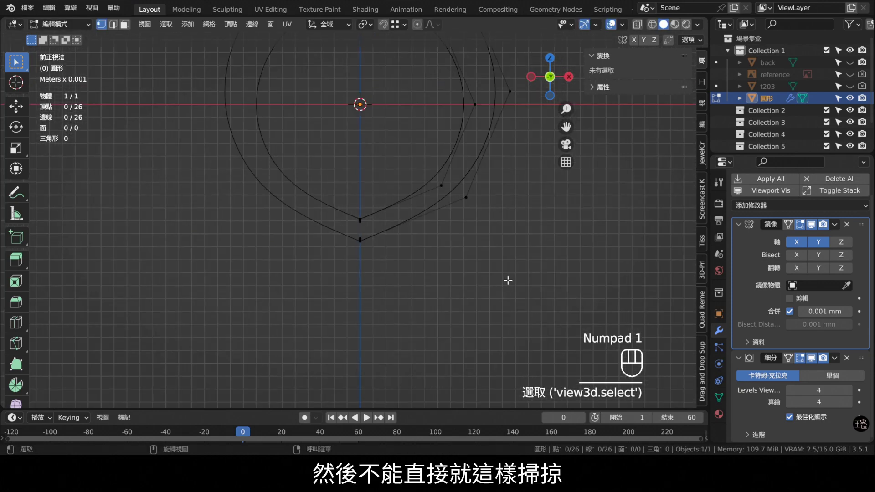
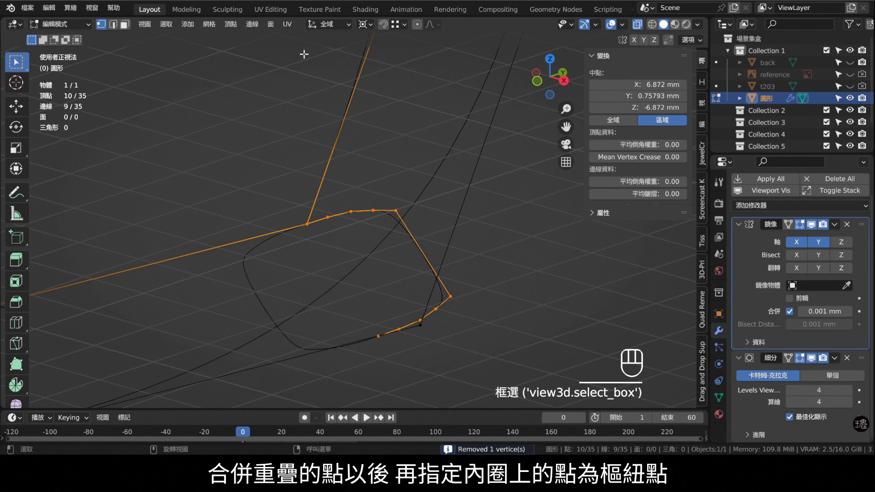
left_click(365, 28)
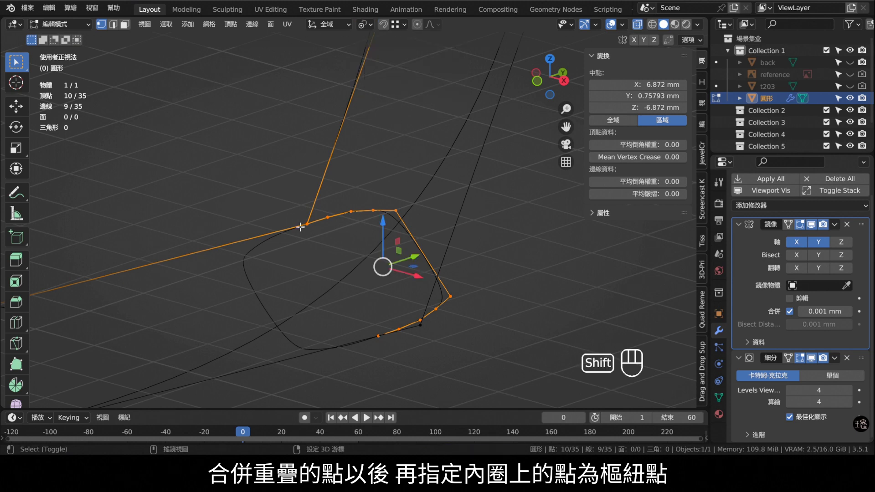
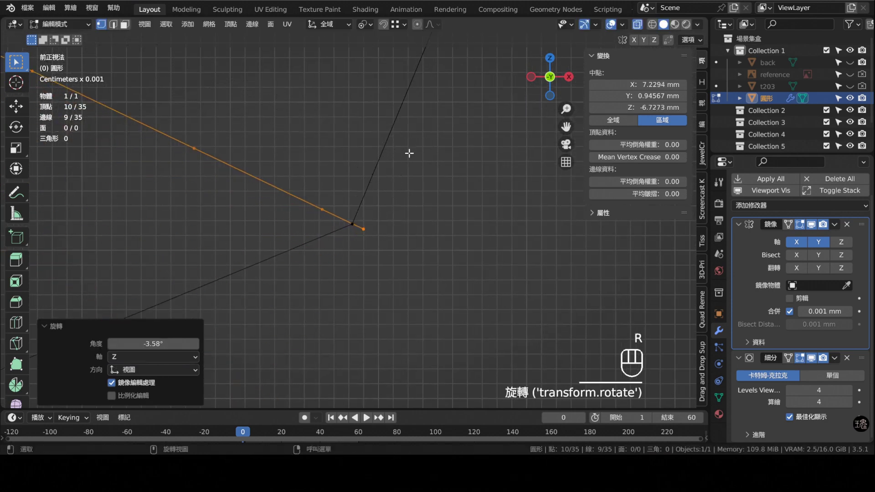
key("s")
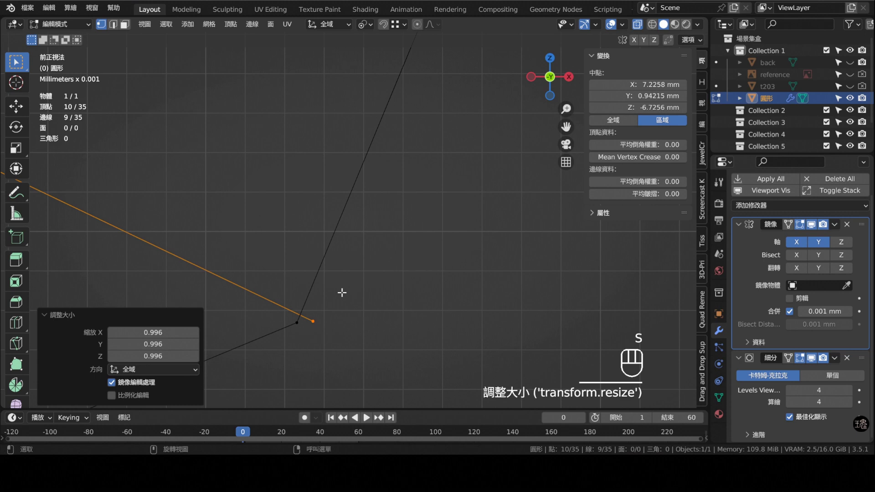
key("r")
key("s")
key("r")
key("s")
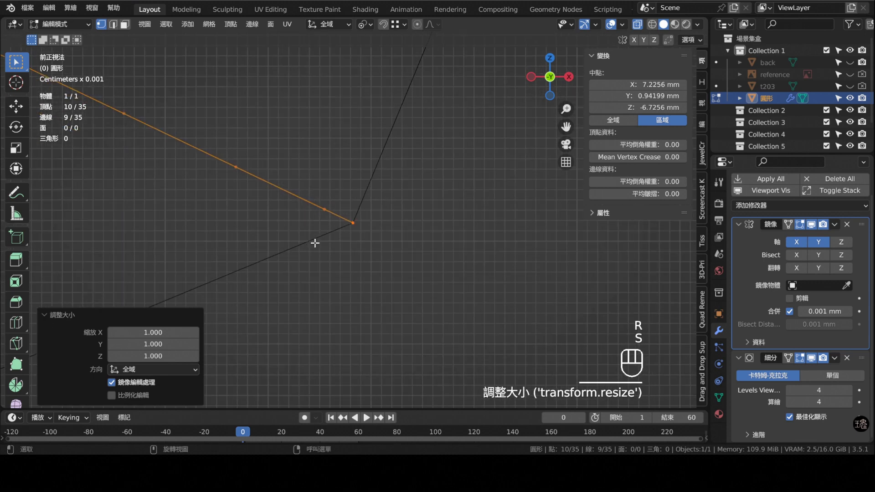
left_click_drag(294, 178, 324, 205)
Merge the outline's overlapping points and grid-fill between the two base outline curves.
key("a")
key("m")
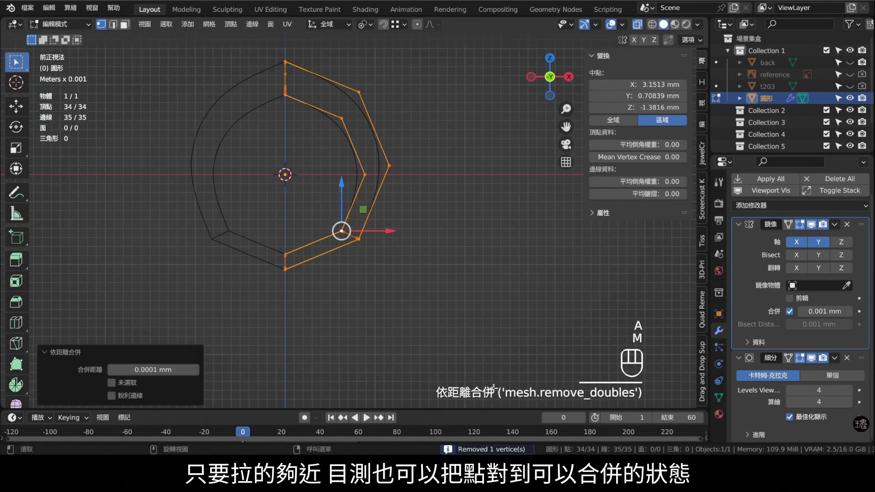
left_click_drag(341, 149, 382, 216)
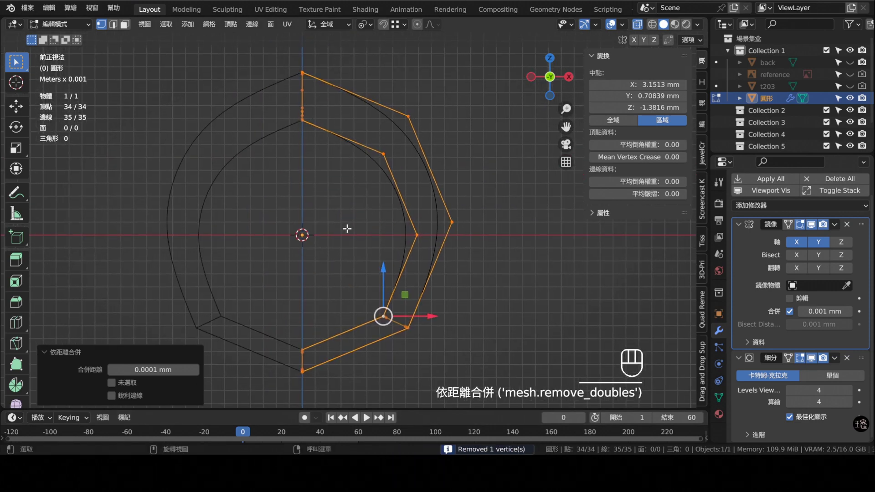
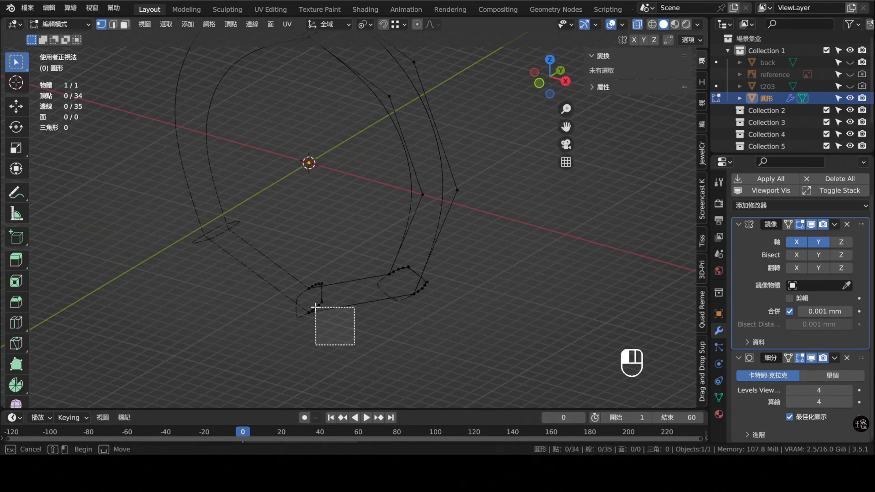
left_click(373, 264)
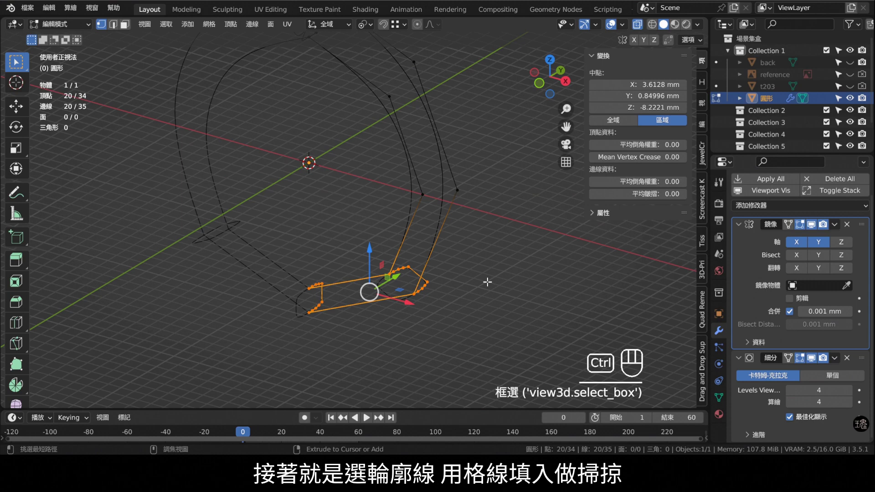
key("ctrl+f")
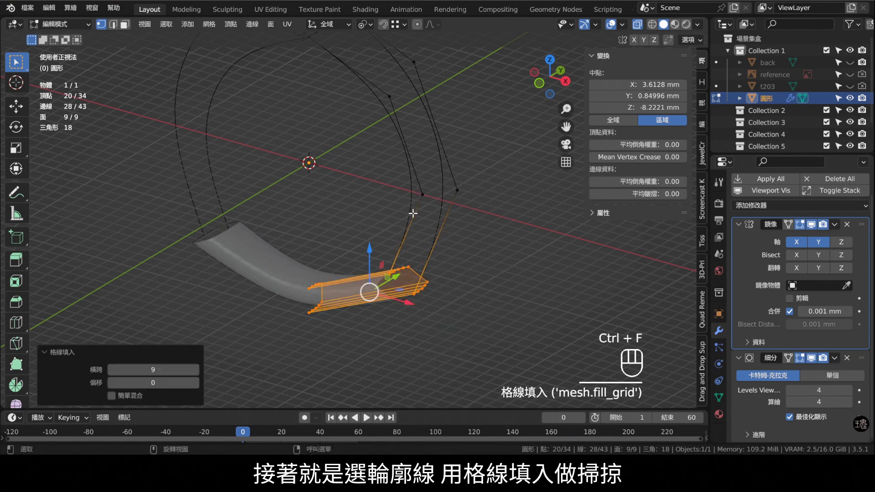
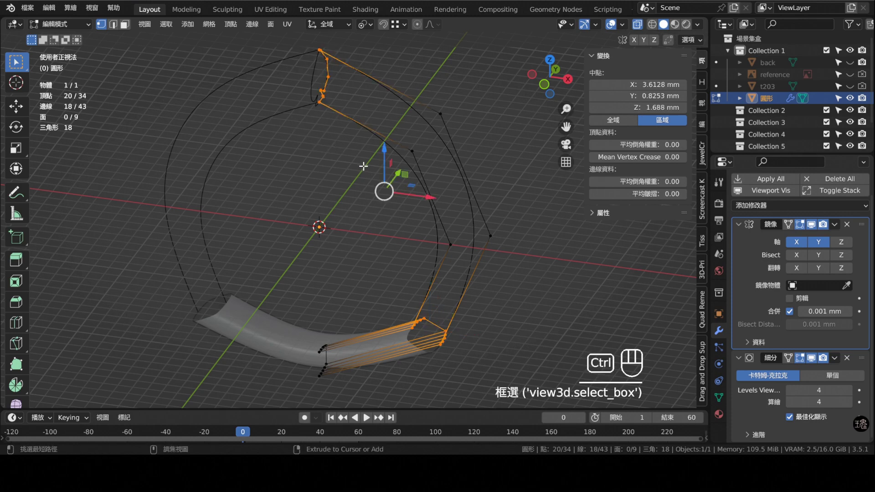
Grid-fill the upper outline curves so the spade's side gets solid faces.
key("ctrl+f")
middle_click(350, 145)
key("KP_1")
left_click_drag(378, 144, 398, 201)
Shear the tip vertices and slant the tip edge toward the ring's opening.
middle_click(645, 28)
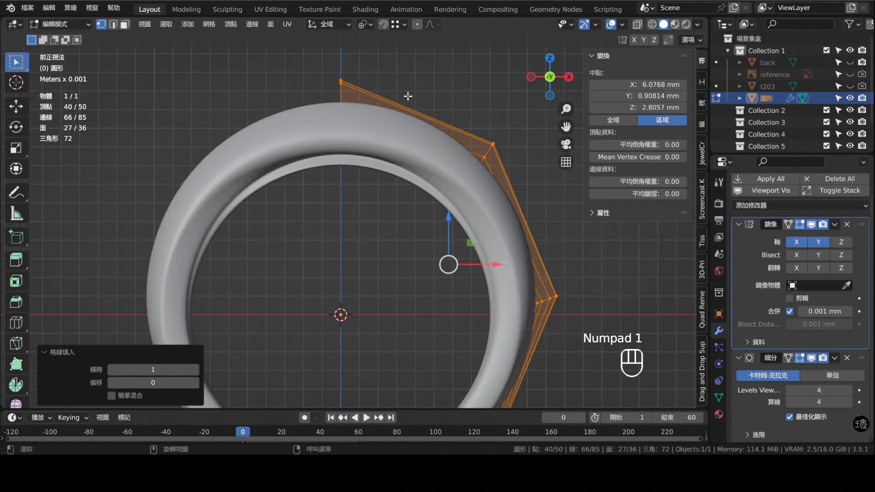
middle_click(426, 94)
middle_click(362, 136)
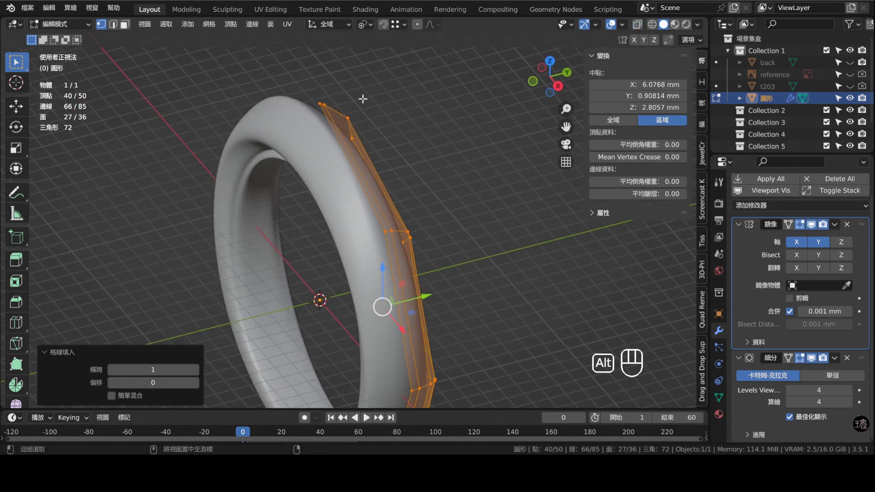
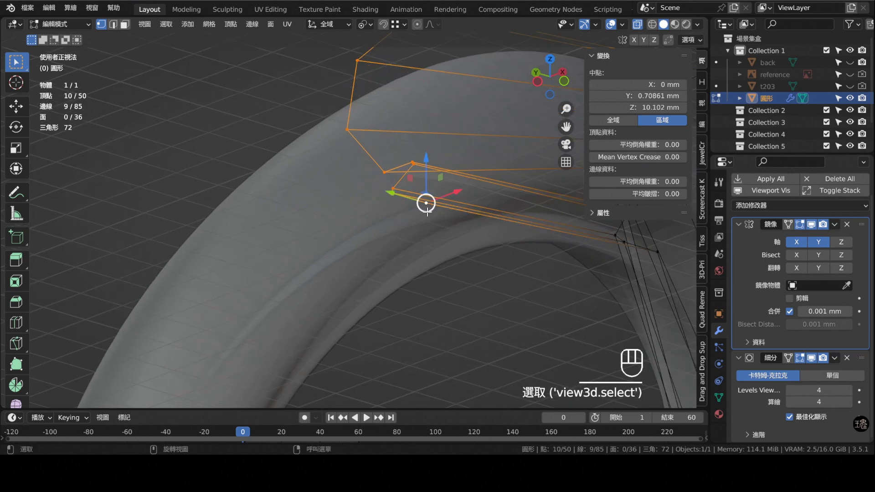
key("KP_1")
left_click_drag(393, 239, 396, 215)
left_click_drag(396, 220, 695, 347)
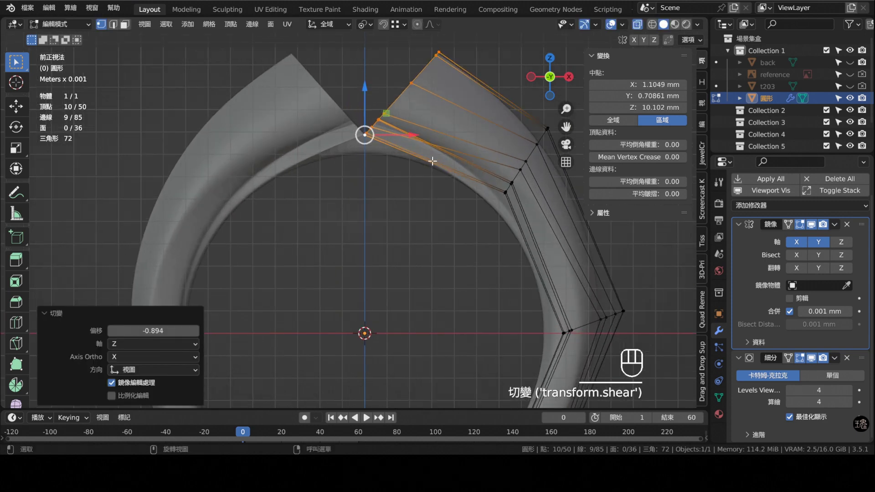
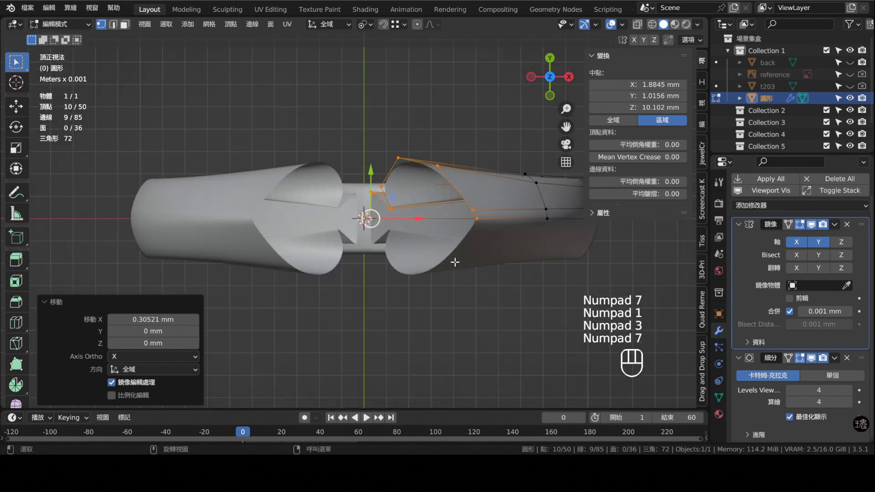
Scale the tip vertices across the ring's width and turn on X-Ray to see through the model.
key("s")
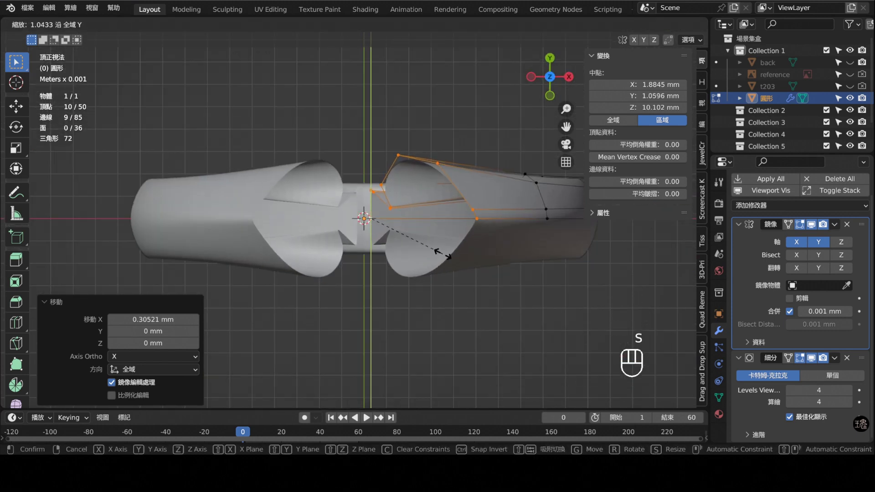
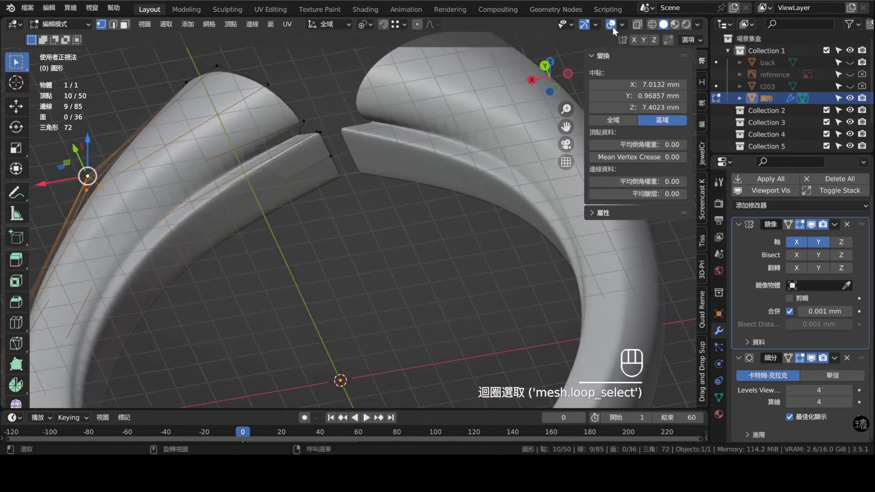
left_click(639, 28)
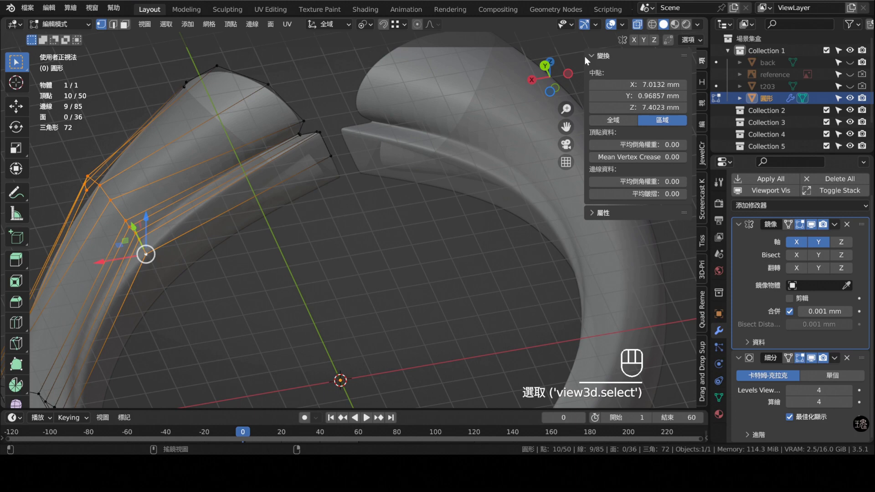
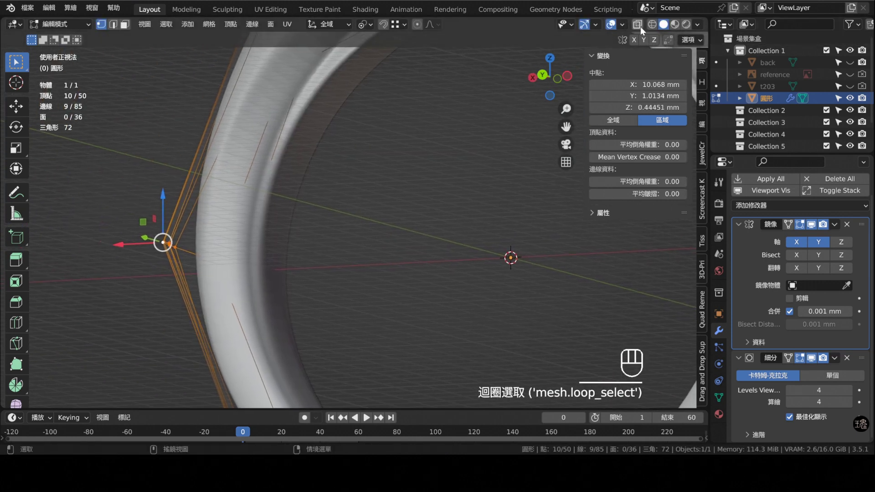
From the side view, stretch the tip about 1.115 along Y and narrow the lower band vertices along Y.
left_click(644, 28)
double_click(254, 268)
key("KP_1")
key("KP_3")
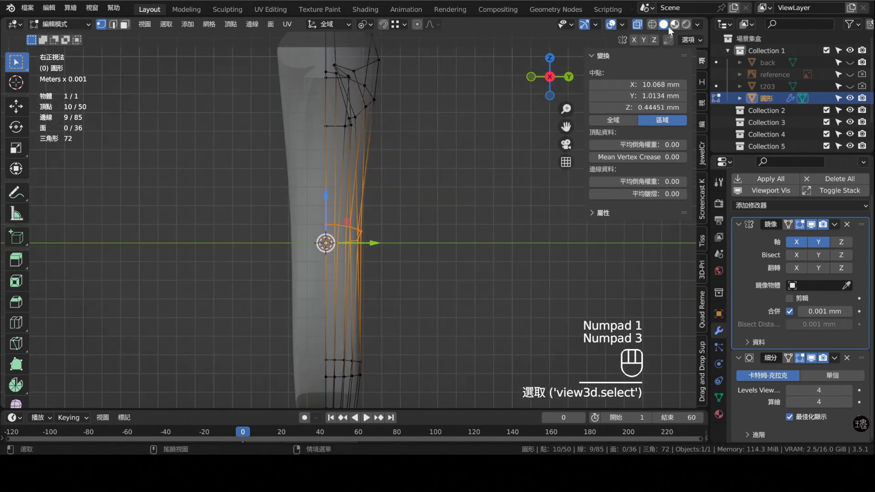
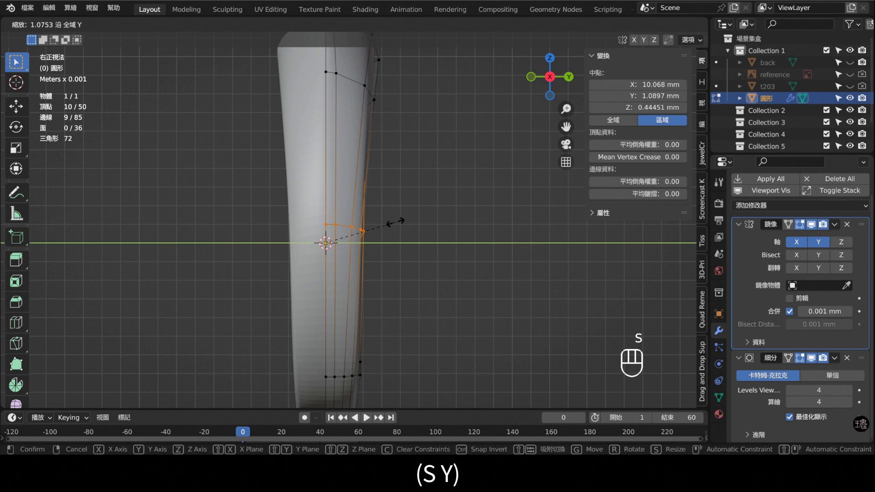
middle_click(390, 318)
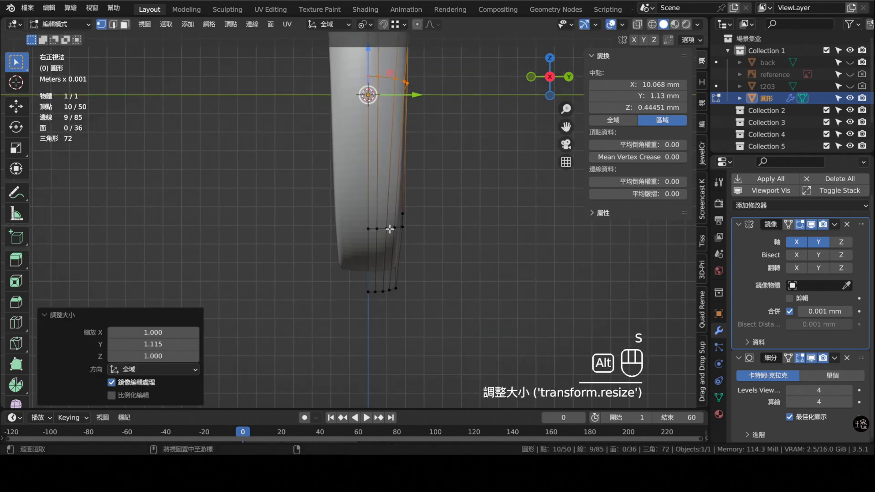
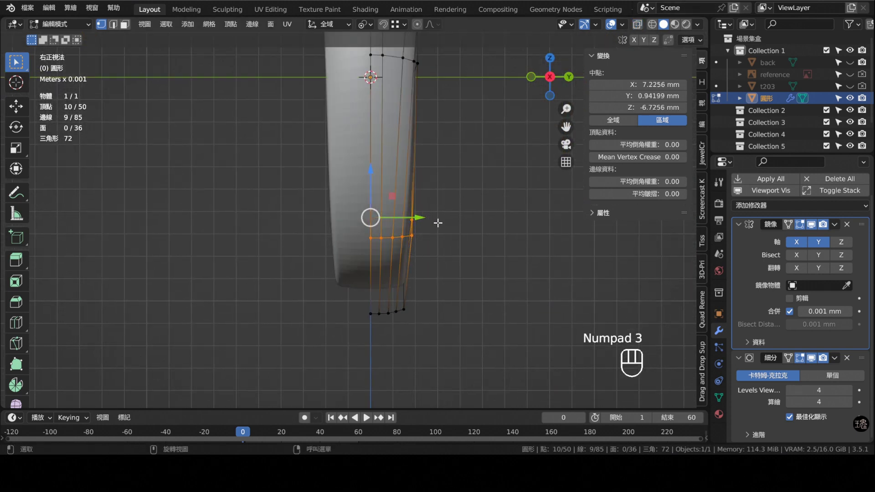
key("s")
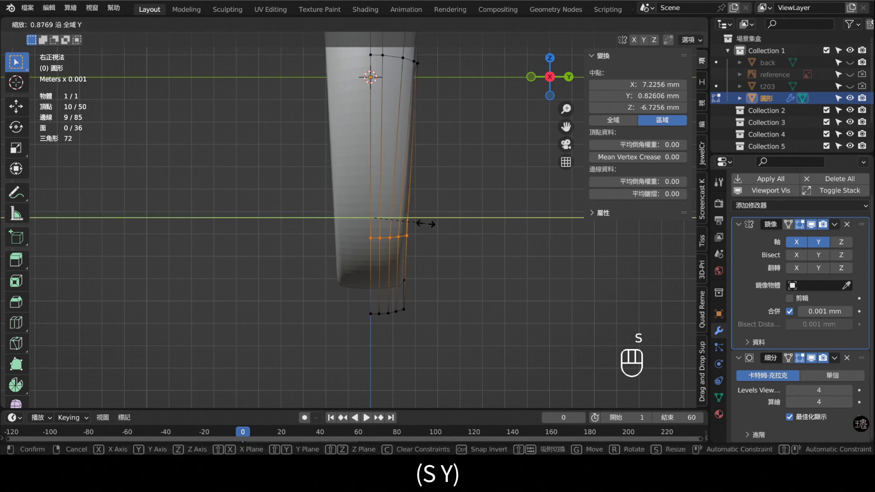
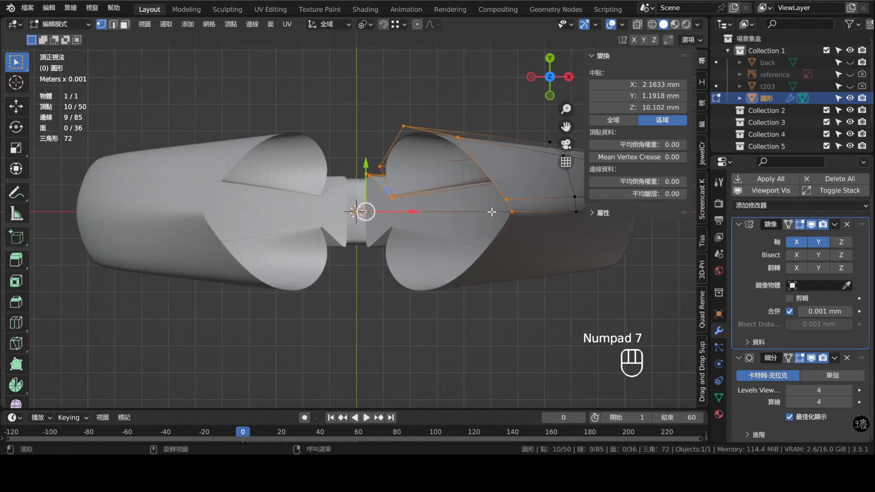
Scale the tip section evenly in every axis except its Y width.
key("s")
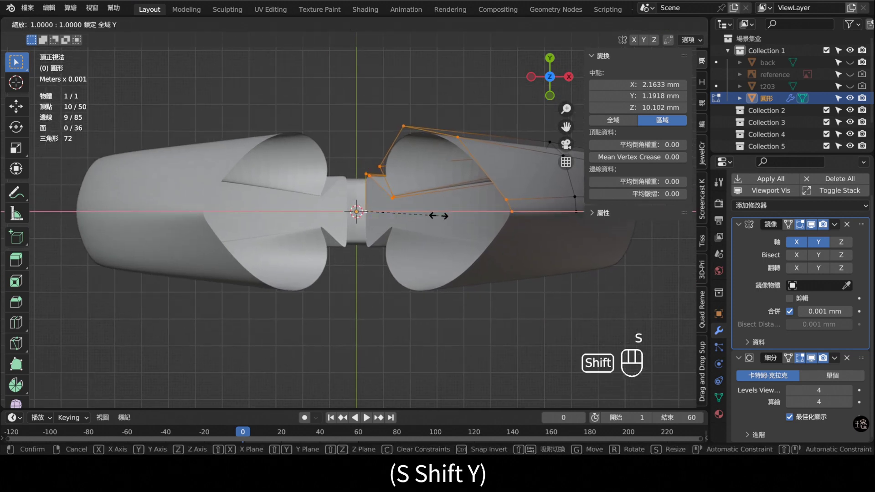
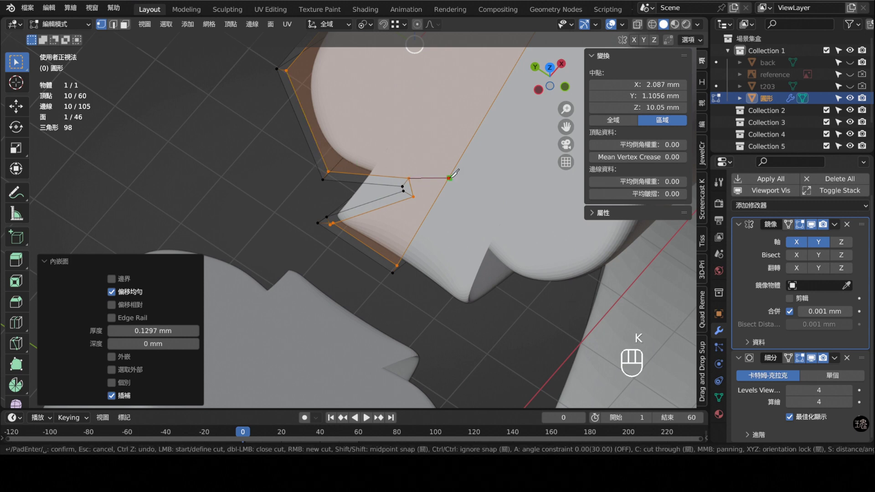
Knife-cut the spade outline into the inset tip face, adding its new edges.
key("k")
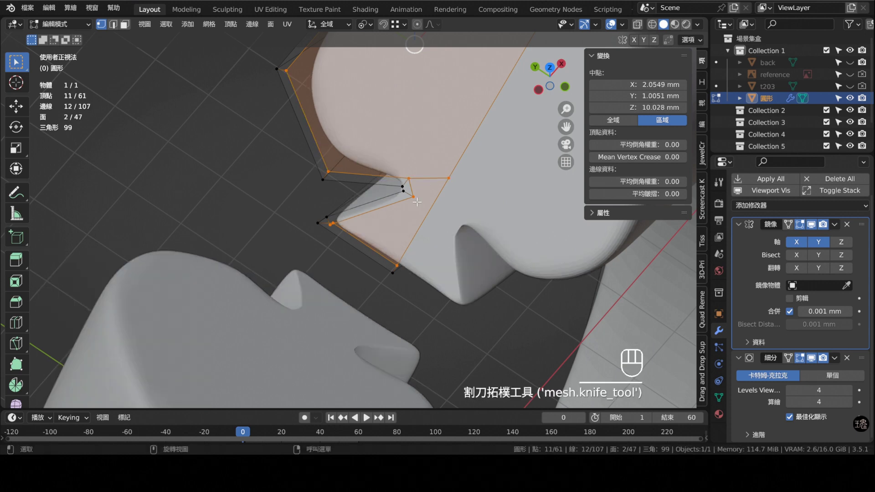
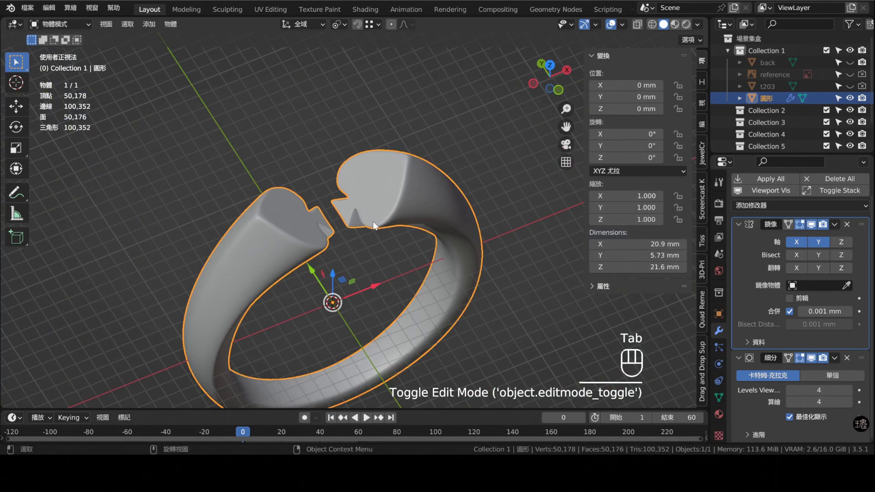
View both spade tips from the front and set the ring to Shade Smooth.
left_click_drag(362, 242, 329, 264)
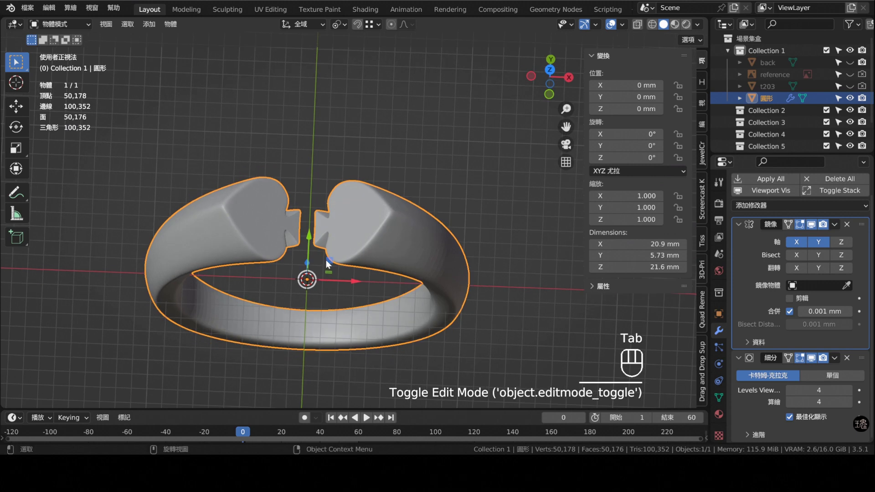
key("KP_7")
key("KP_1")
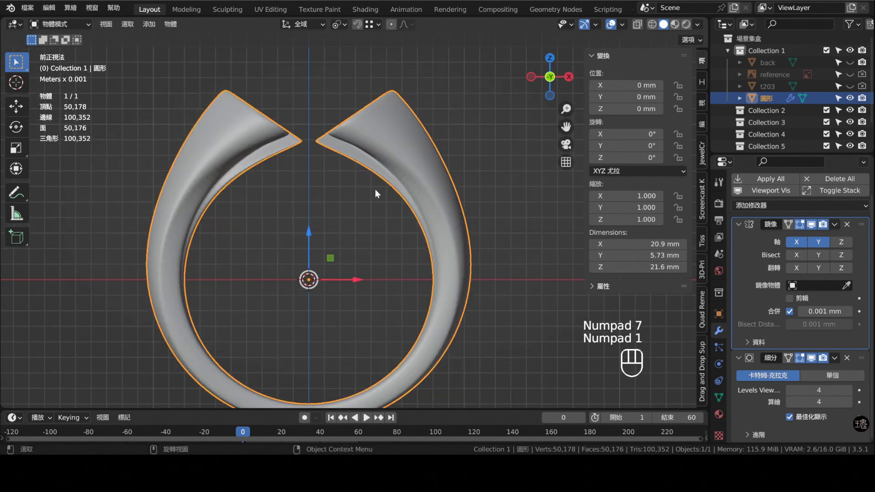
middle_click(406, 160)
left_click(430, 136)
left_click_drag(462, 138, 439, 141)
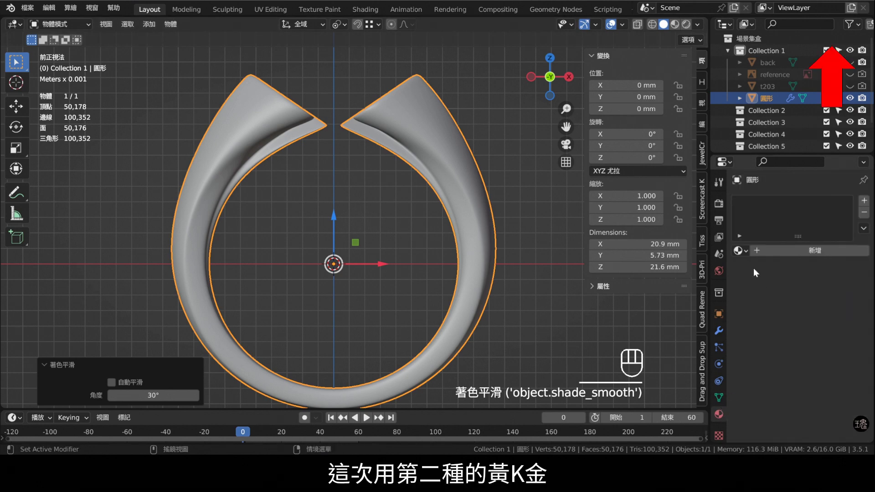
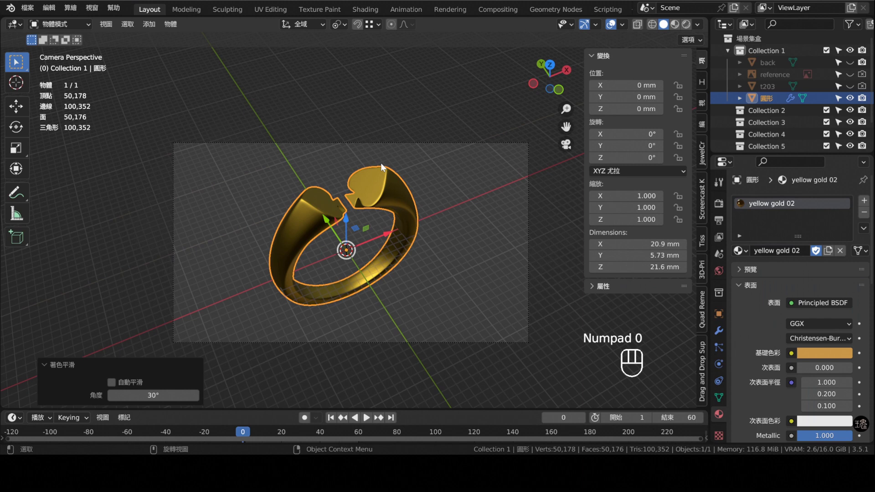
Assign yellow gold 02 to the ring and frame it through the camera against the backdrop.
middle_click(397, 193)
middle_click(852, 65)
middle_click(421, 219)
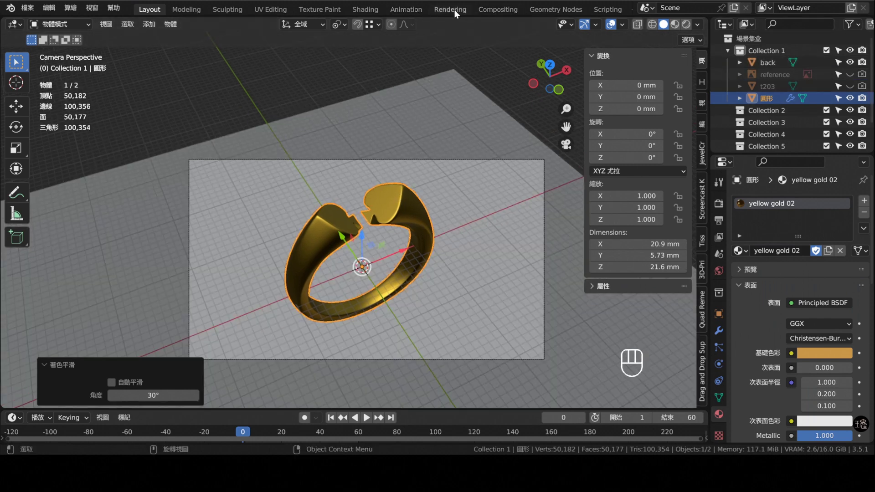